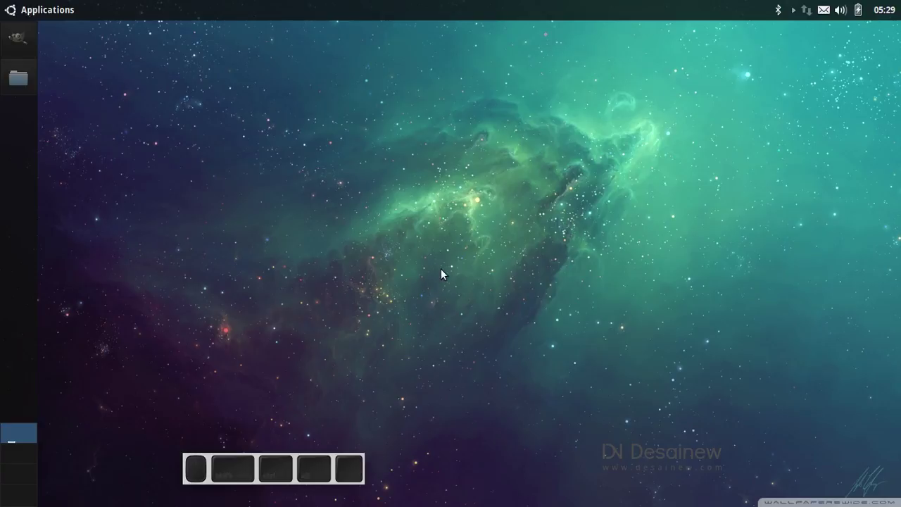
# - Browse File Manager to Pictures > Stock-Mockup > Mockup-Kaos > grassgreen > grassgreen
pyautogui.click(5, 85)
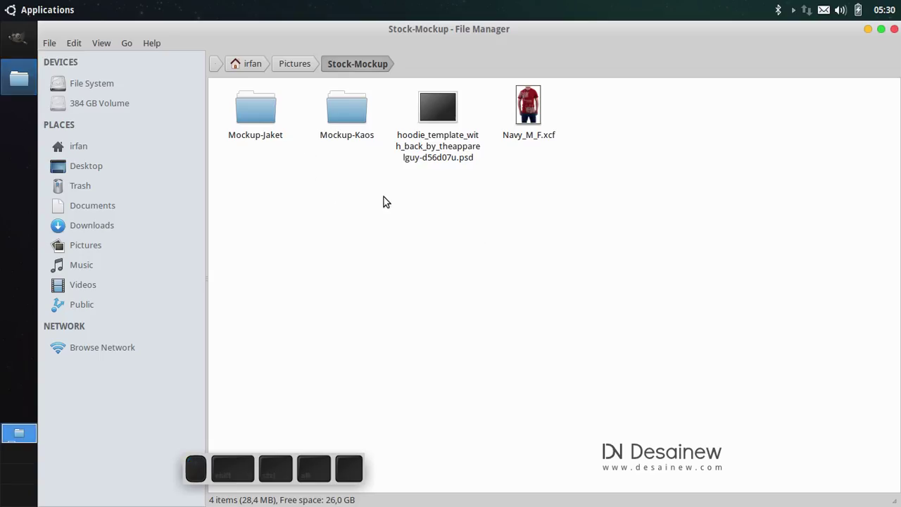
pyautogui.click(344, 98)
pyautogui.click(243, 112)
pyautogui.click(243, 113)
pyautogui.click(243, 111)
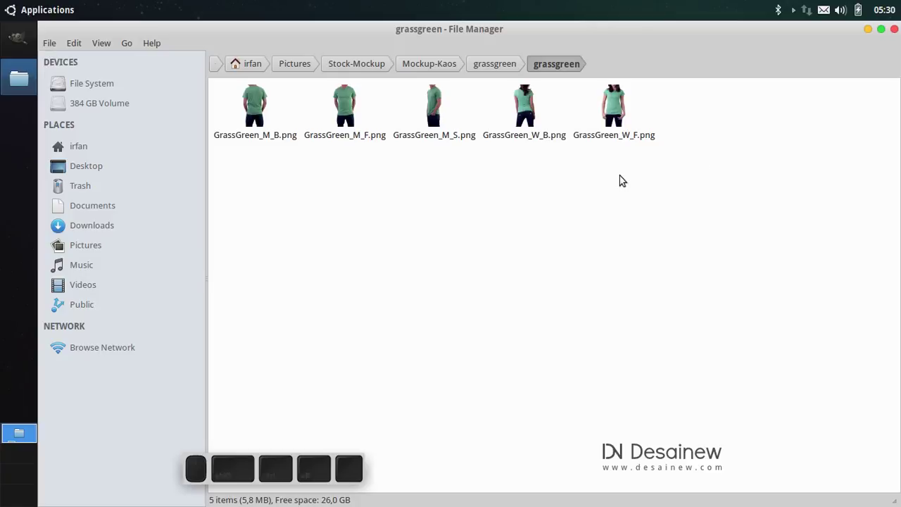
# - Open GrassGreen_M_F.png with GIMP Image Editor from its context menu
pyautogui.rightClick(351, 122)
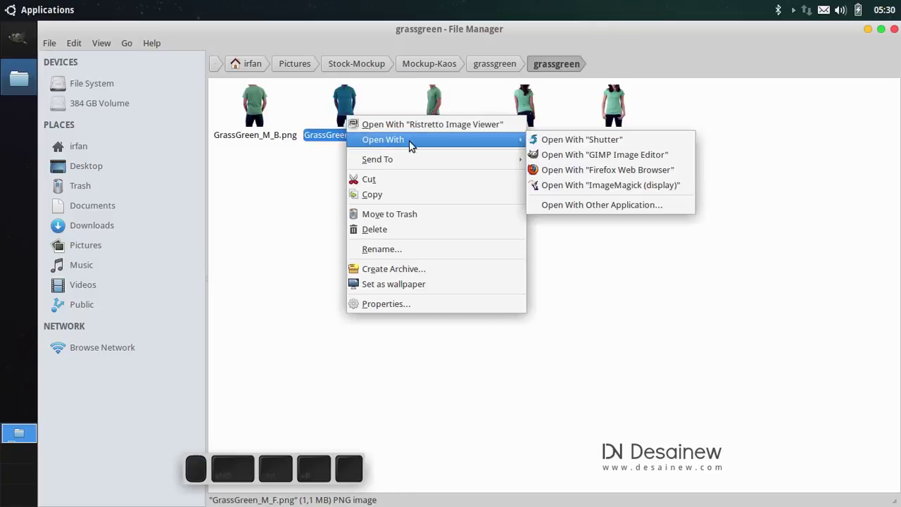
pyautogui.click(591, 158)
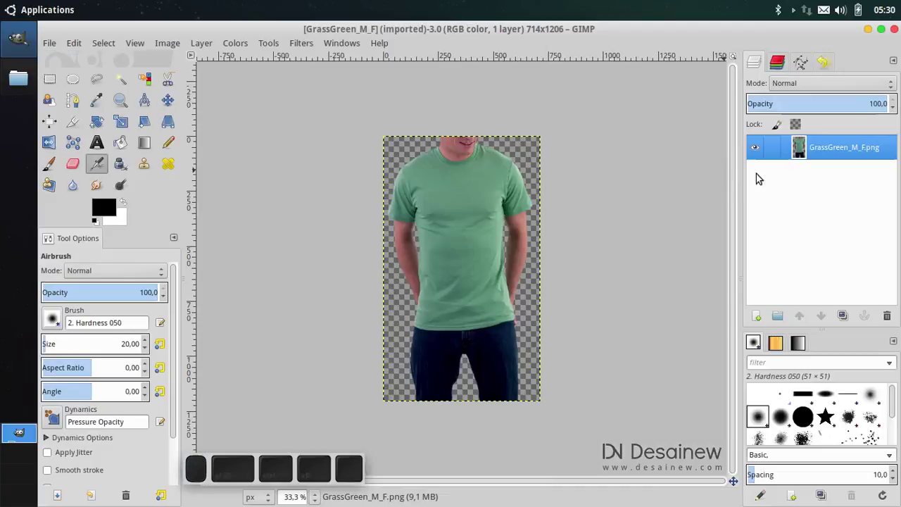
pyautogui.middleClick(476, 226)
pyautogui.scroll(3)
pyautogui.middleClick(472, 189)
pyautogui.scroll(-3)
# - Create a white layer named BG and lower it beneath the shirt photo layer
pyautogui.click(762, 317)
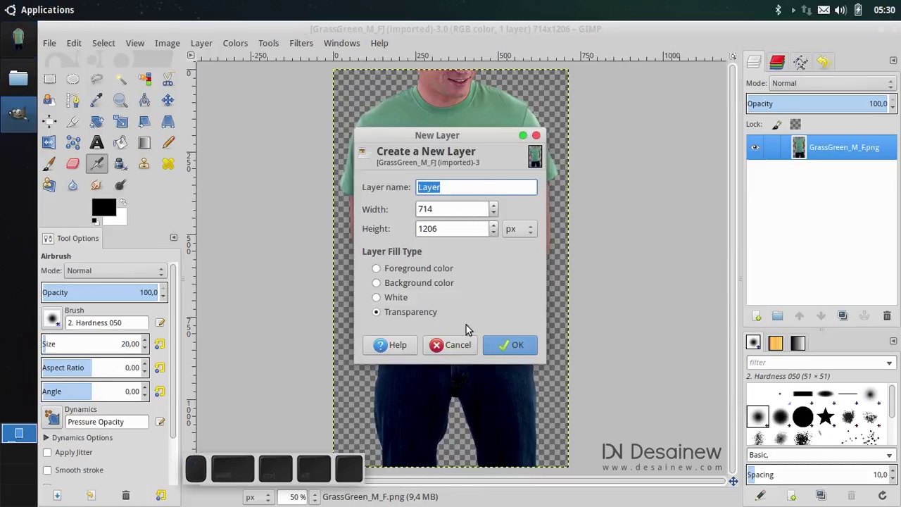
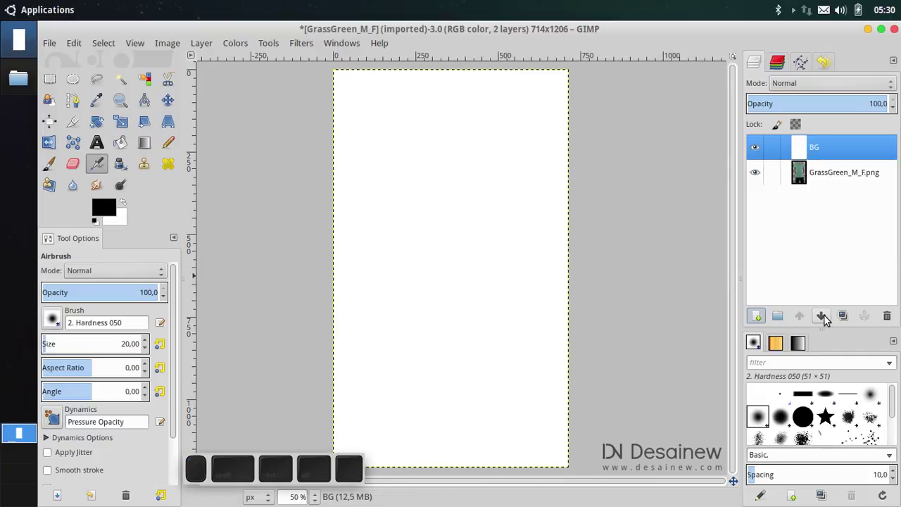
pyautogui.click(829, 319)
pyautogui.scroll(3)
pyautogui.scroll(3)
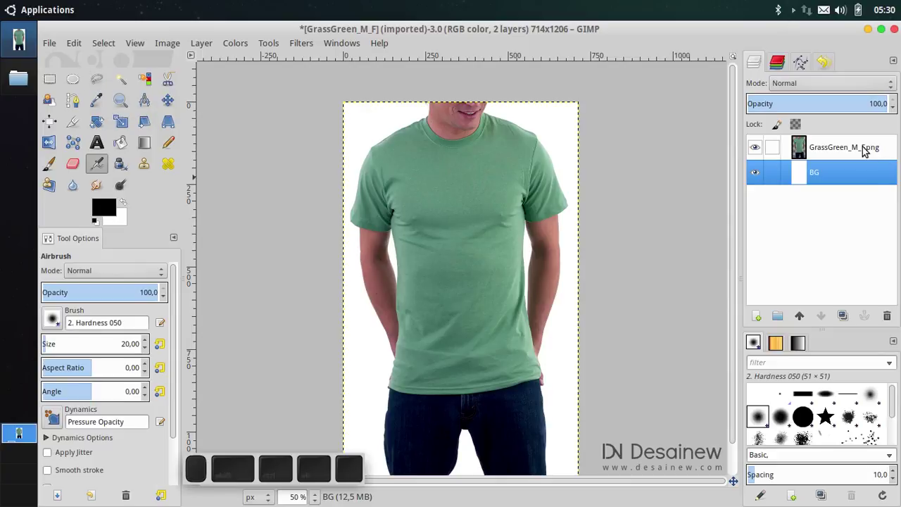
# - Rename the shirt photo layer to Kaos Polos
pyautogui.click(859, 149)
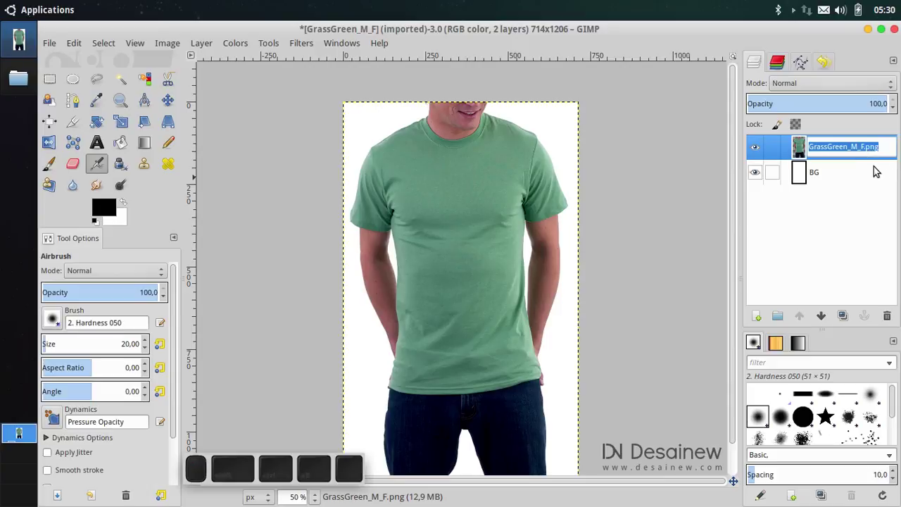
pyautogui.press('BackSpace')
pyautogui.press('space')
pyautogui.press('shift+Return')
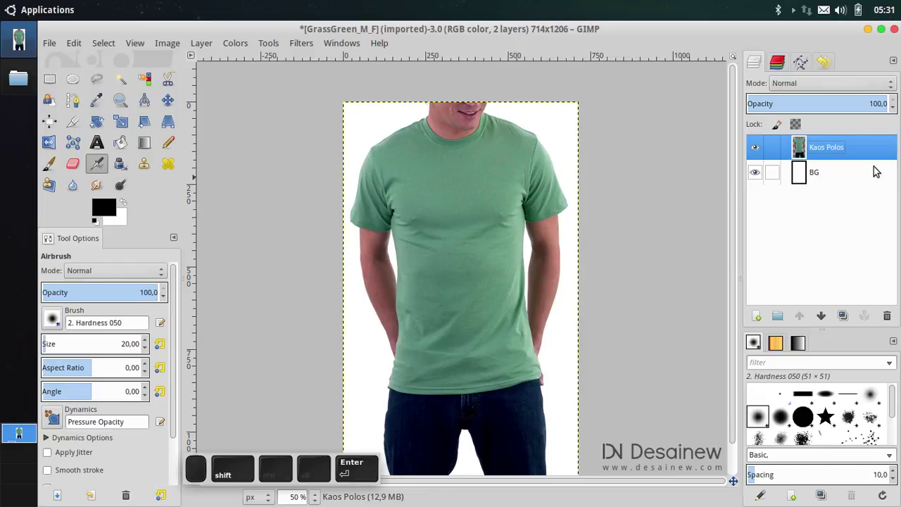
# - Duplicate Kaos Polos as a layer named Shadow and hide Kaos Polos
pyautogui.click(847, 323)
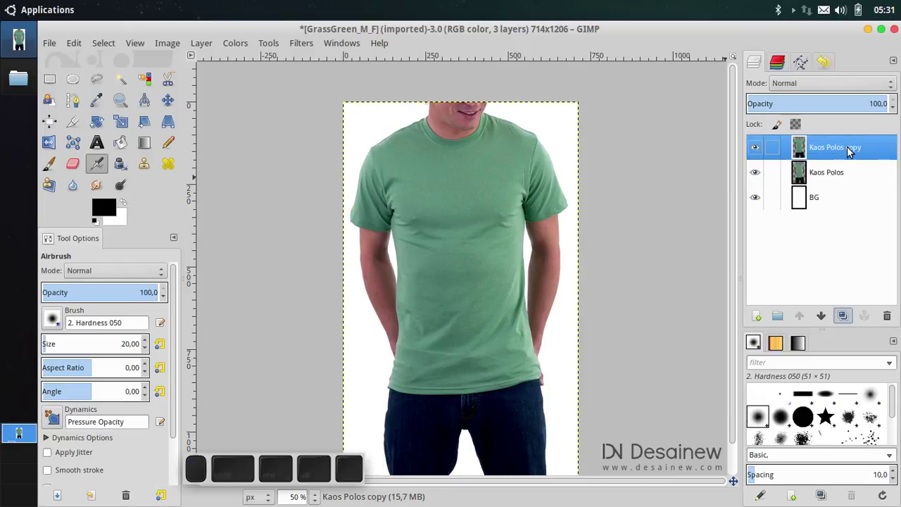
pyautogui.click(855, 150)
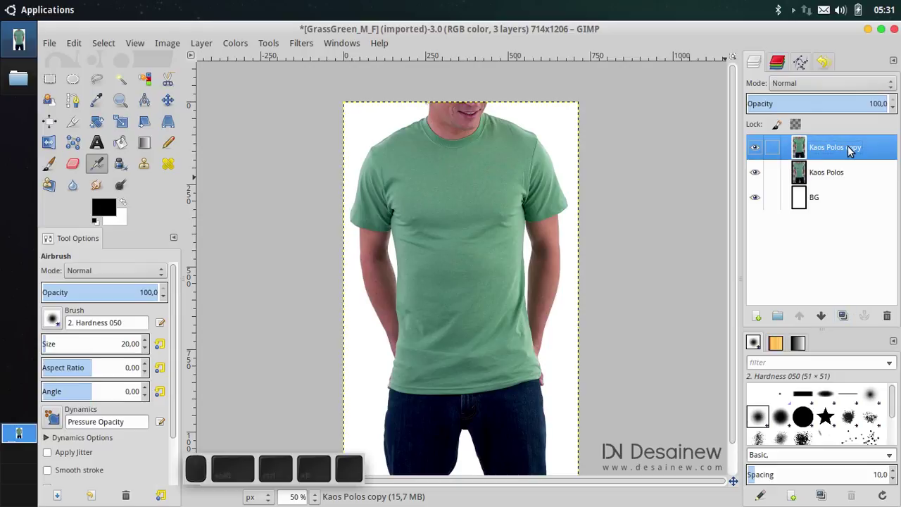
pyautogui.click(854, 150)
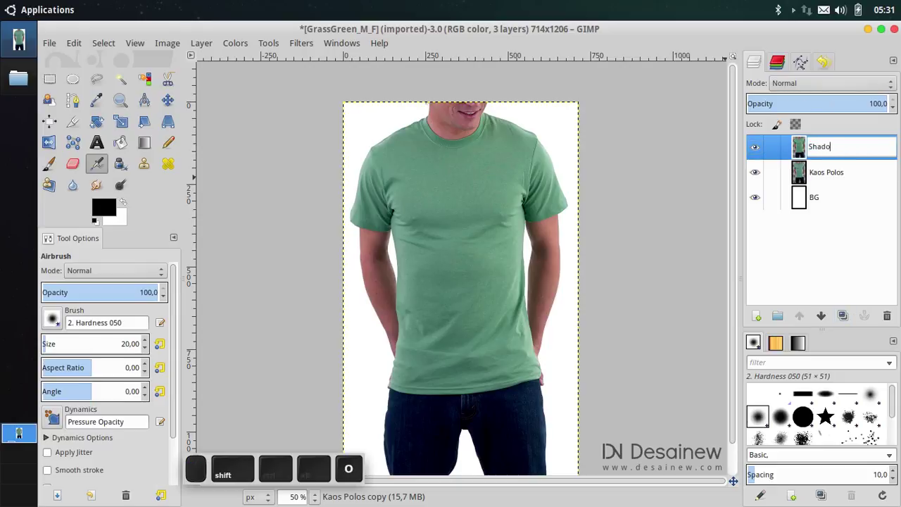
pyautogui.press('Return')
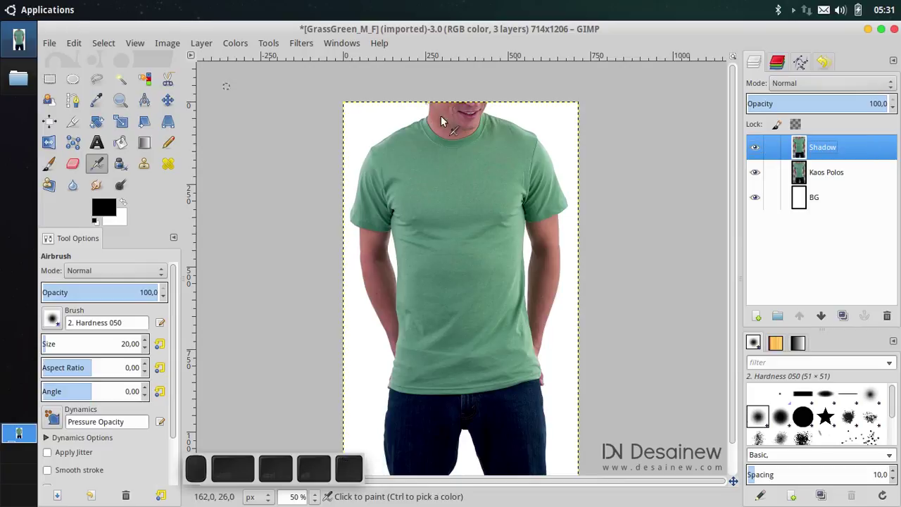
pyautogui.click(760, 173)
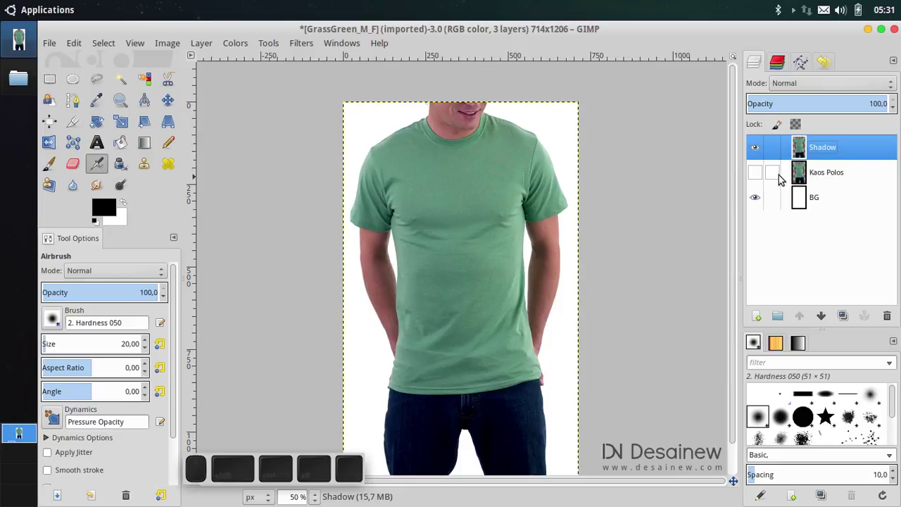
pyautogui.click(849, 148)
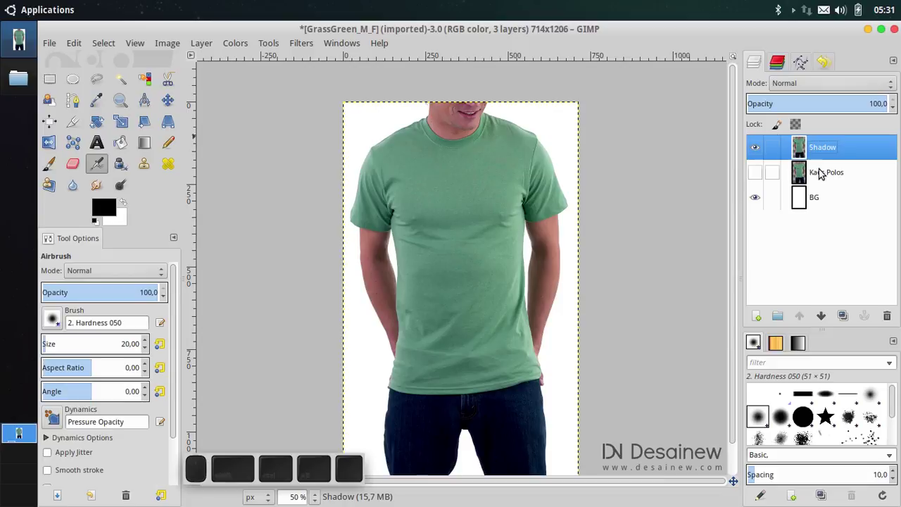
# - Switch to Free Select and zoom in on the shirt's collar area on the Shadow layer
pyautogui.click(101, 83)
pyautogui.middleClick(376, 190)
pyautogui.scroll(3)
pyautogui.middleClick(310, 203)
pyautogui.scroll(-3)
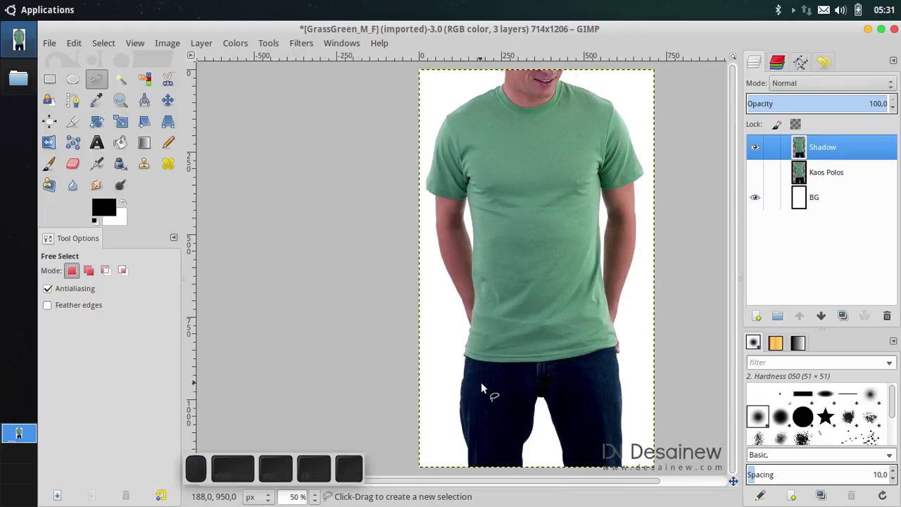
pyautogui.middleClick(491, 392)
pyautogui.scroll(3)
pyautogui.scroll(3)
pyautogui.middleClick(581, 152)
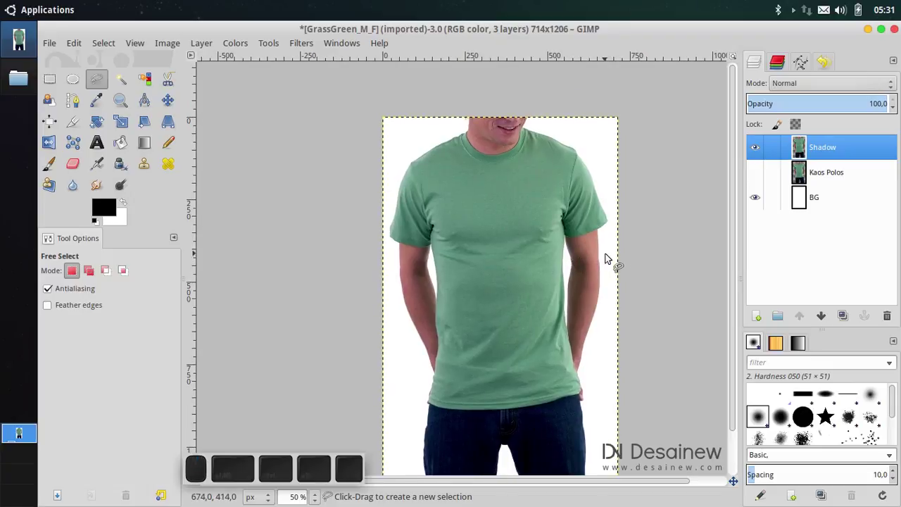
pyautogui.click(452, 235)
pyautogui.click(520, 173)
pyautogui.click(567, 221)
pyautogui.scroll(3)
pyautogui.middleClick(409, 143)
pyautogui.middleClick(333, 135)
pyautogui.scroll(3)
pyautogui.scroll(3)
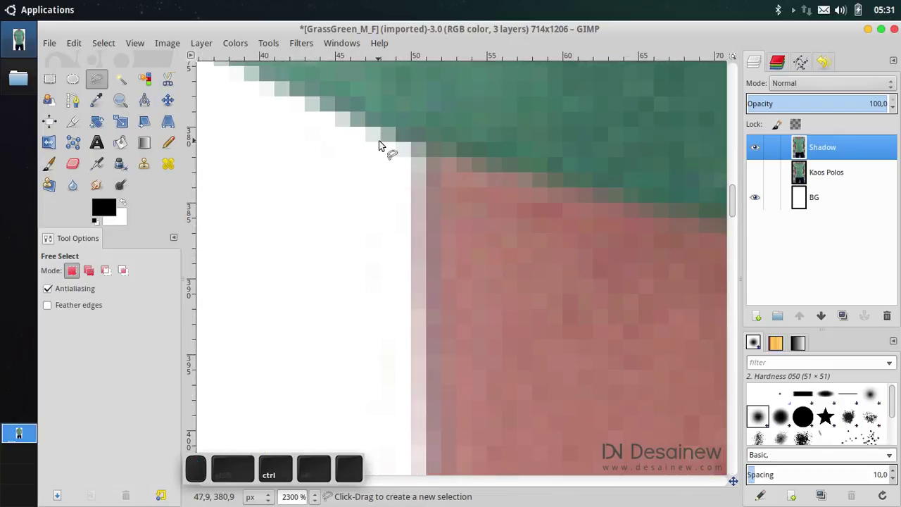
pyautogui.click(388, 140)
pyautogui.scroll(-3)
pyautogui.middleClick(477, 195)
pyautogui.click(393, 206)
# - Trace a freehand outline along the collar edge up to the neck
pyautogui.click(464, 225)
pyautogui.moveTo(539, 242); pyautogui.dragTo(285, 252)
pyautogui.middleClick(284, 251)
pyautogui.click(288, 248)
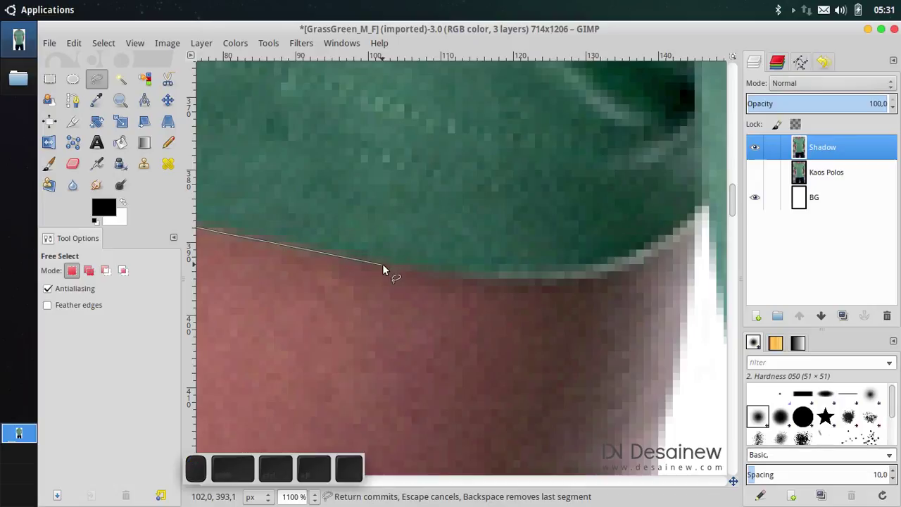
pyautogui.click(390, 269)
pyautogui.click(463, 278)
pyautogui.click(535, 282)
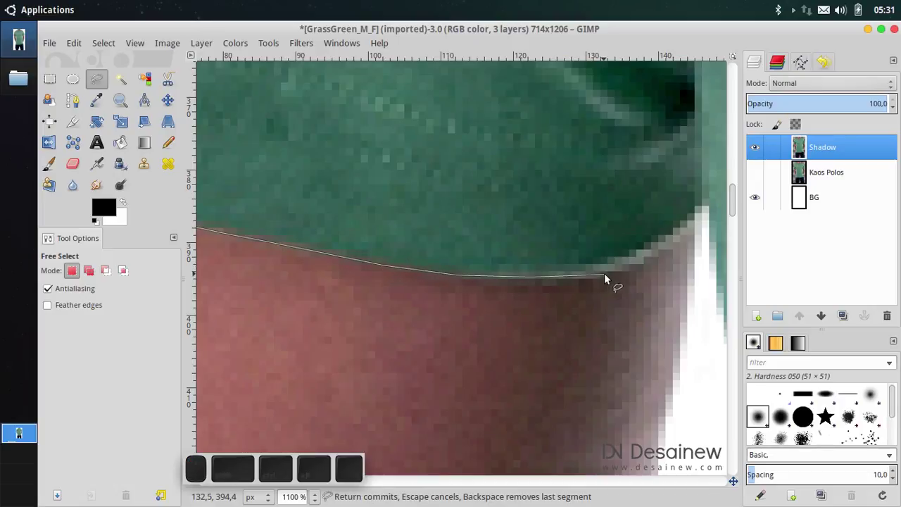
pyautogui.click(609, 279)
pyautogui.click(641, 266)
pyautogui.click(665, 253)
pyautogui.click(701, 228)
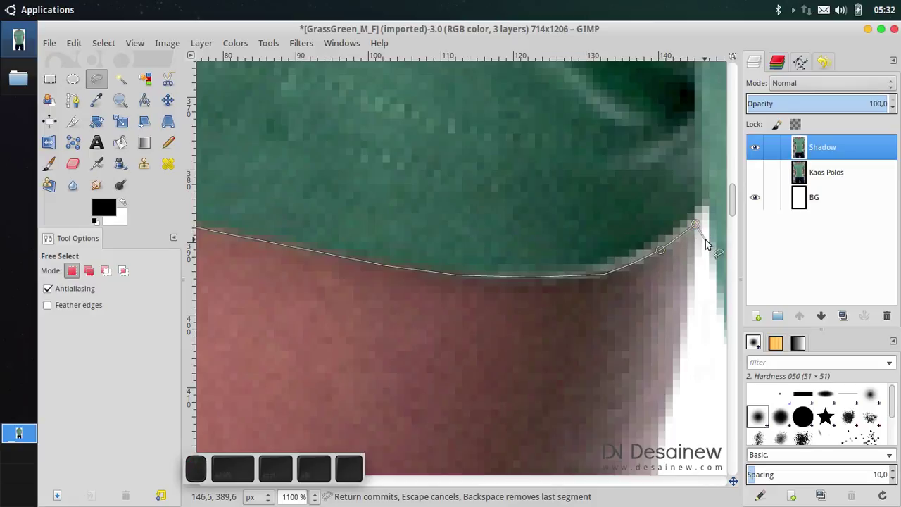
pyautogui.click(710, 228)
pyautogui.click(706, 346)
pyautogui.middleClick(661, 398)
# - Continue the outline down the shirt edge where it meets the skin
pyautogui.click(535, 106)
pyautogui.scroll(3)
pyautogui.click(542, 266)
pyautogui.middleClick(540, 319)
pyautogui.rightClick(527, 147)
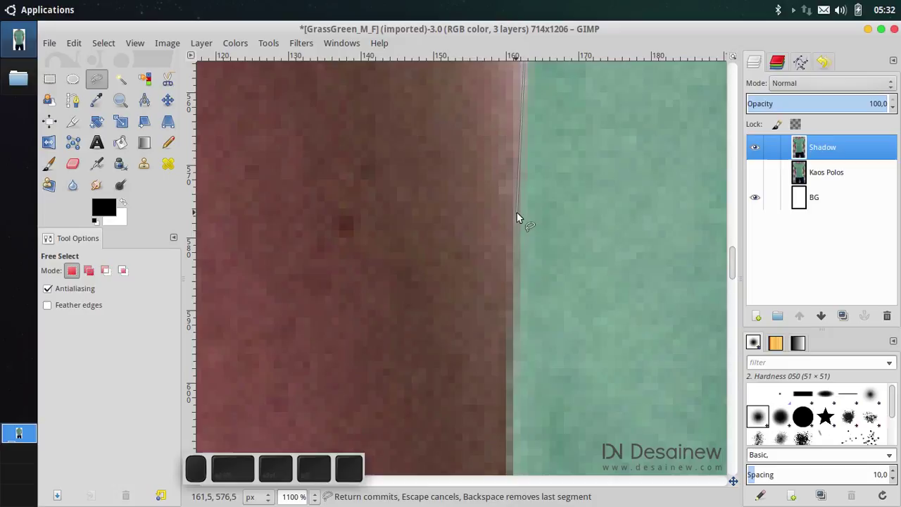
pyautogui.click(520, 220)
pyautogui.rightClick(530, 340)
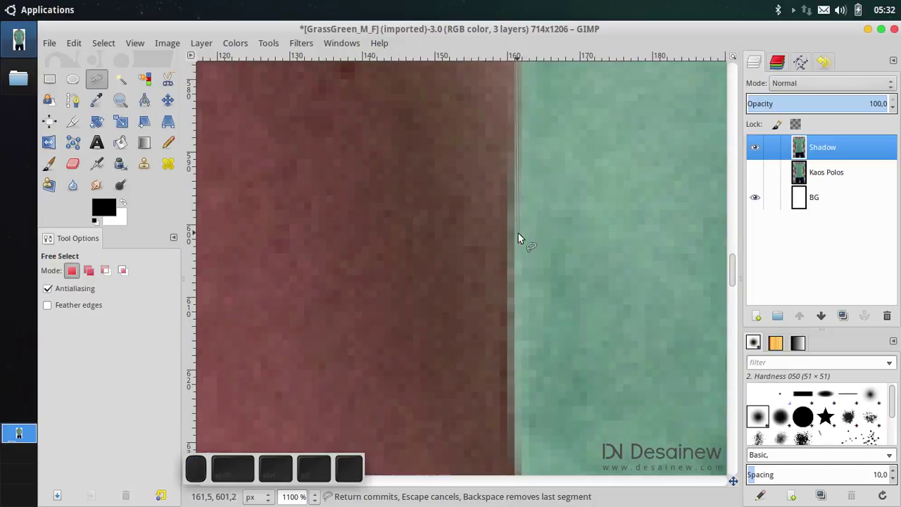
pyautogui.moveTo(513, 274); pyautogui.dragTo(480, 252)
pyautogui.click(486, 251)
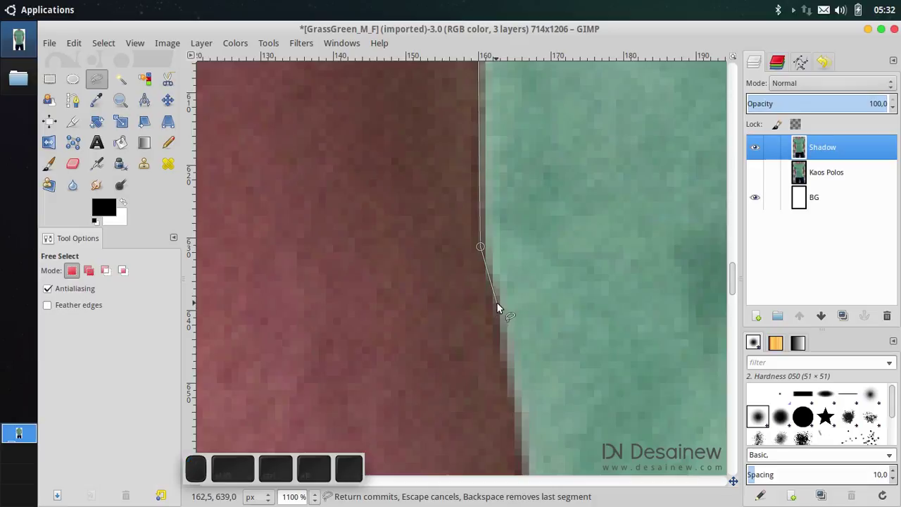
pyautogui.moveTo(502, 321); pyautogui.dragTo(494, 222)
pyautogui.click(494, 231)
pyautogui.click(502, 290)
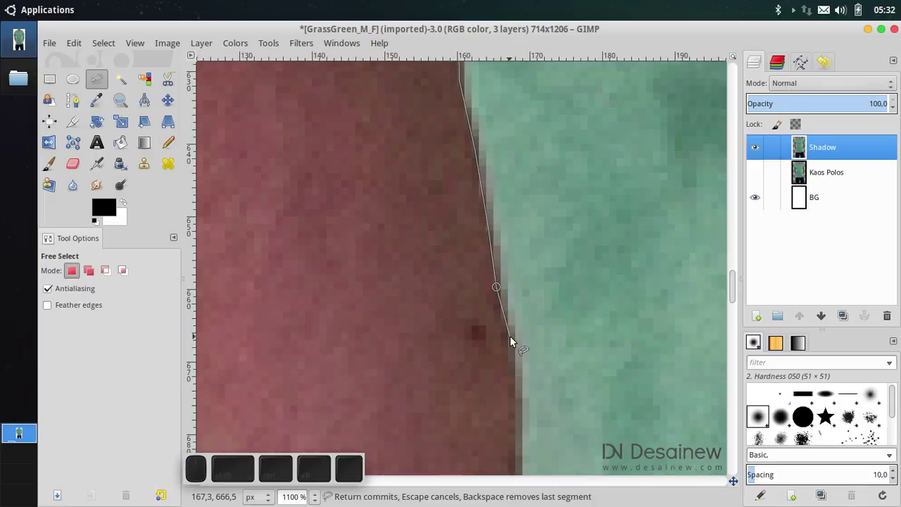
pyautogui.click(515, 344)
pyautogui.middleClick(515, 357)
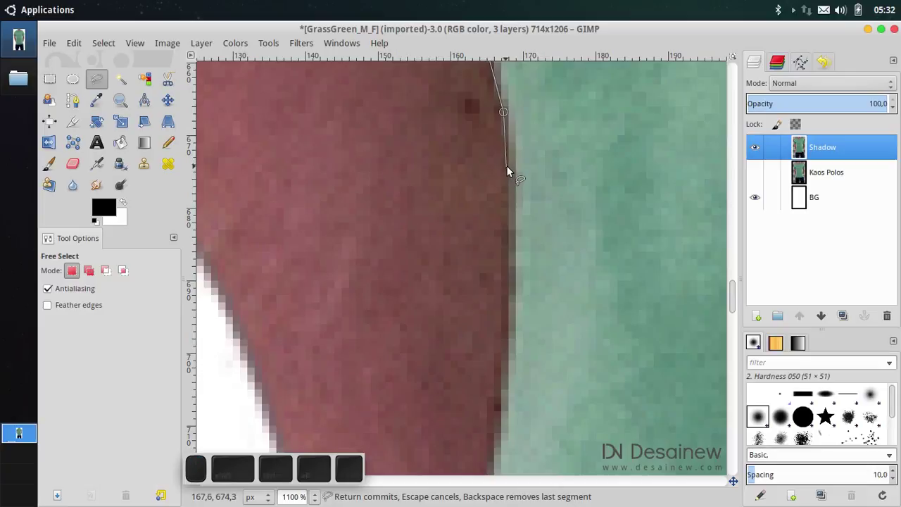
pyautogui.click(513, 167)
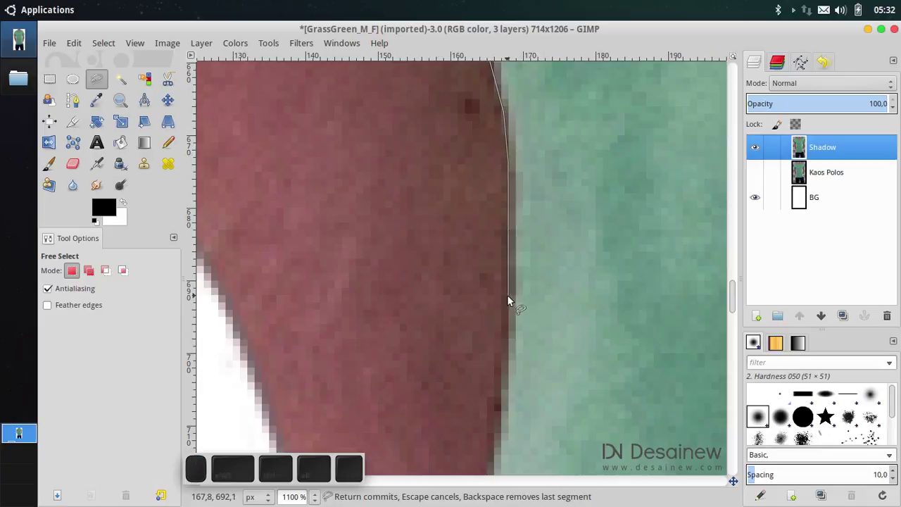
# - Trace the outline around the left arm down to the bottom of the sleeve
pyautogui.click(516, 302)
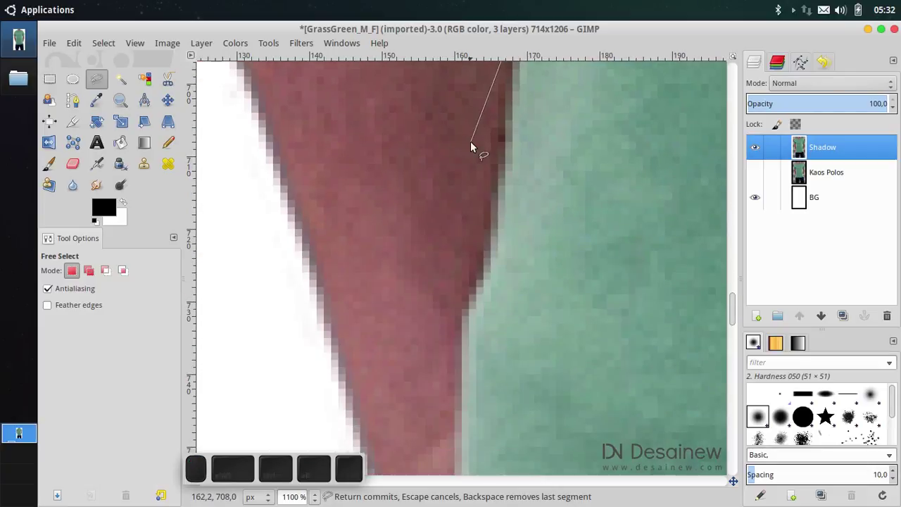
pyautogui.click(510, 134)
pyautogui.click(499, 207)
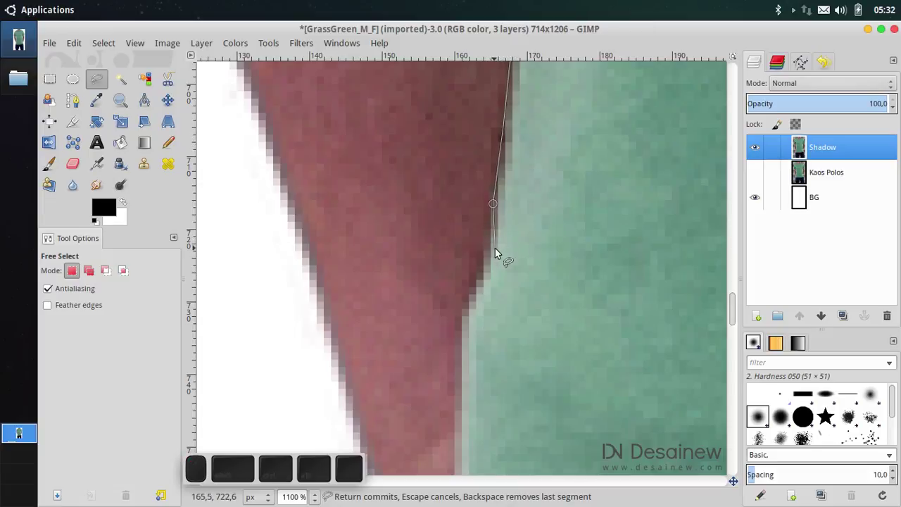
pyautogui.click(488, 257)
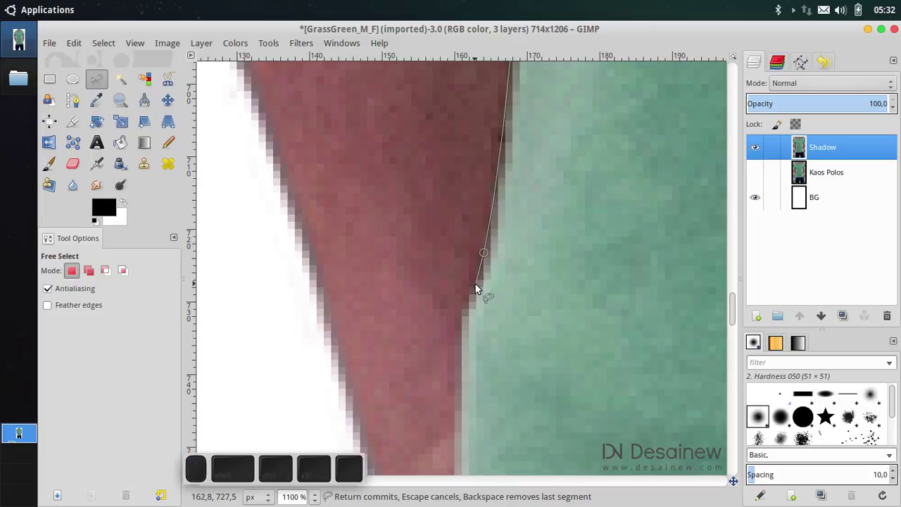
pyautogui.click(481, 288)
pyautogui.moveTo(467, 318); pyautogui.dragTo(466, 272)
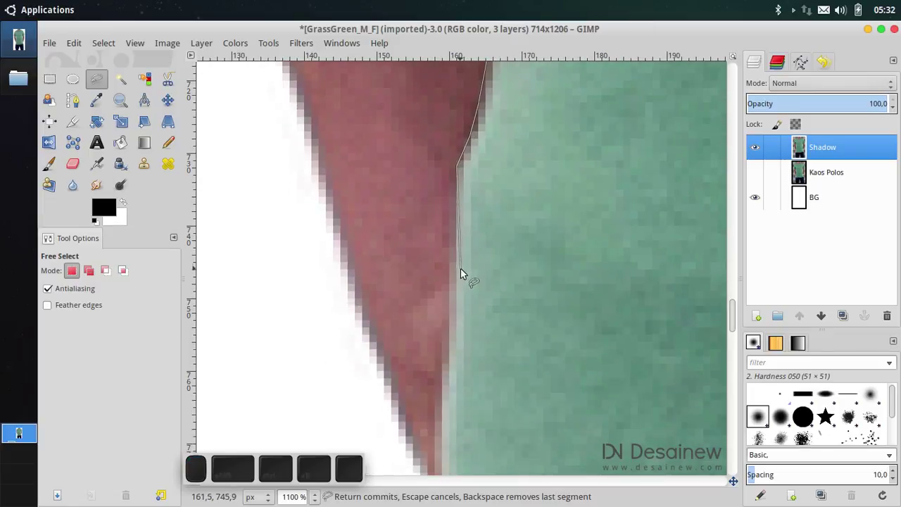
pyautogui.moveTo(456, 295); pyautogui.dragTo(464, 250)
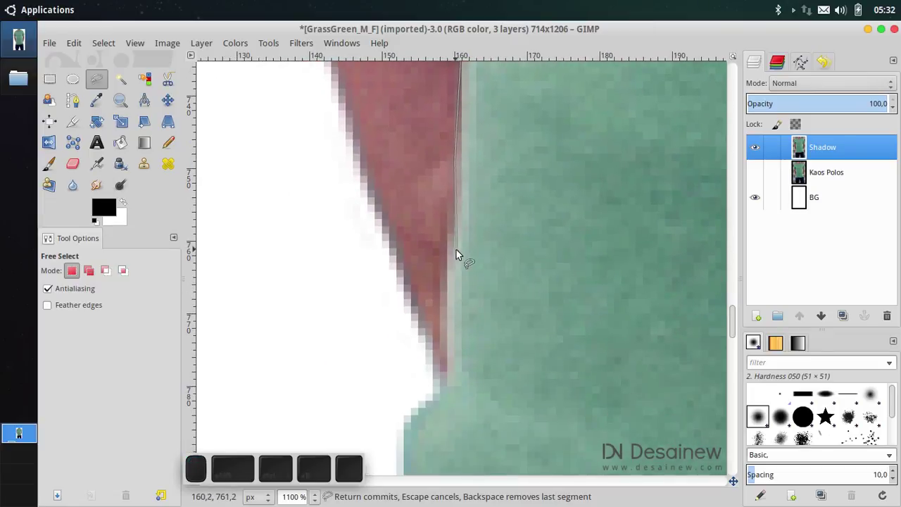
pyautogui.click(462, 209)
pyautogui.click(457, 256)
pyautogui.click(452, 294)
pyautogui.middleClick(447, 306)
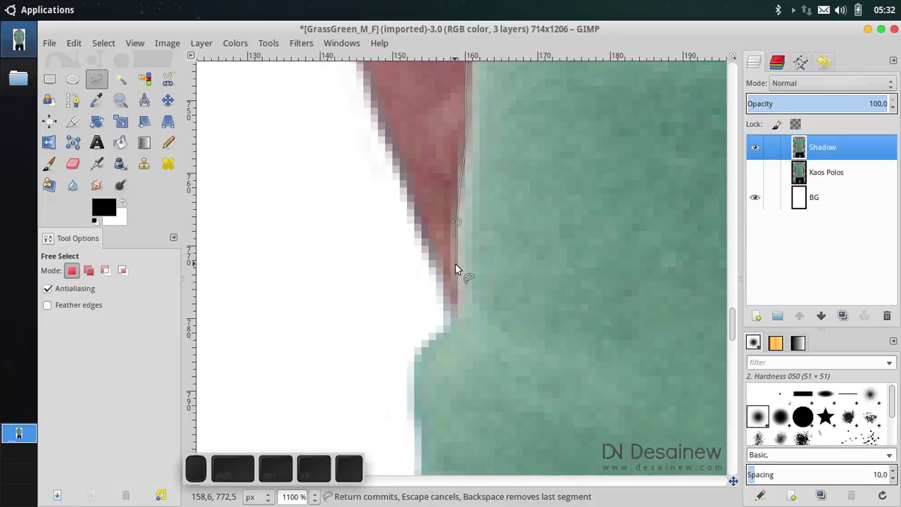
pyautogui.click(459, 277)
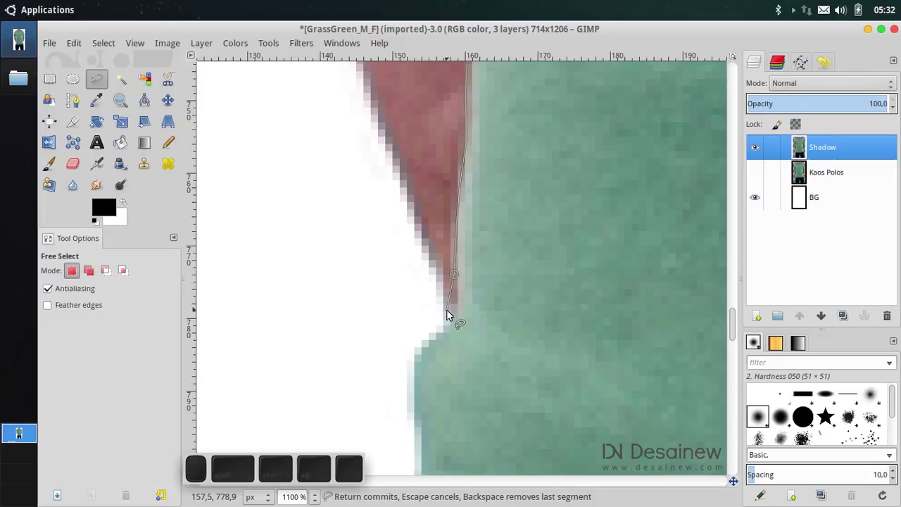
pyautogui.click(452, 314)
pyautogui.scroll(-3)
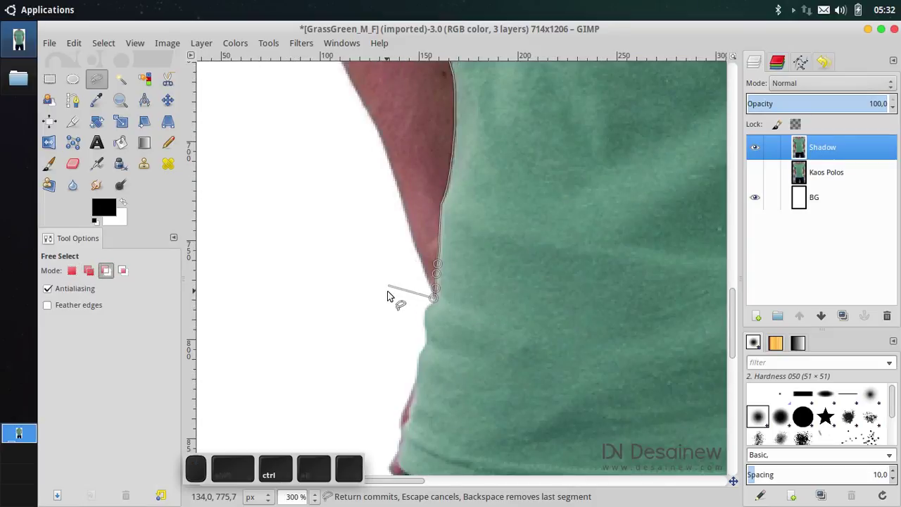
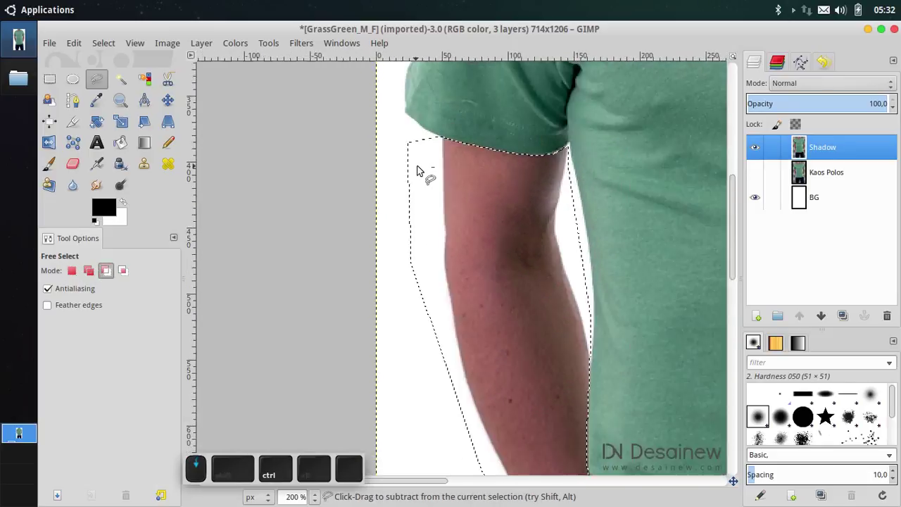
# - Delete the selected arm from Shadow, switch to Rectangle Select and minimize GIMP
pyautogui.click(452, 270)
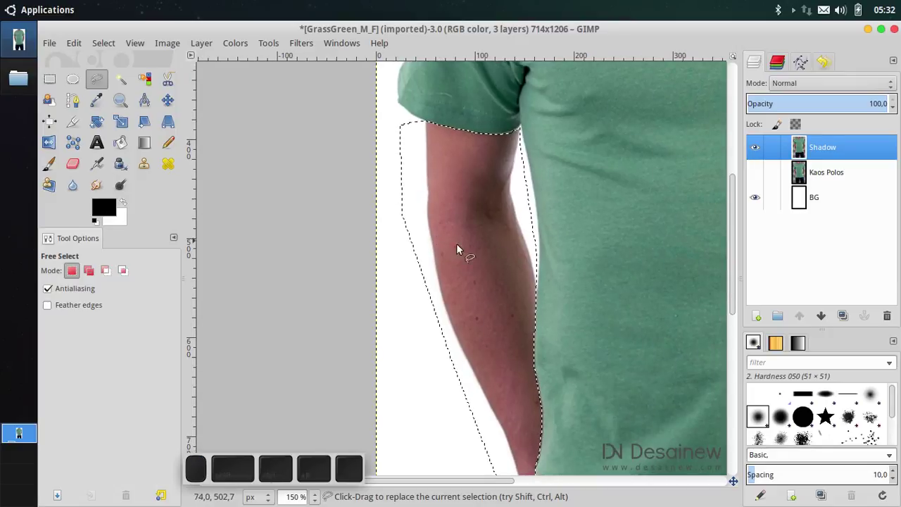
pyautogui.click(473, 256)
pyautogui.press('Delete')
pyautogui.click(58, 75)
pyautogui.scroll(-3)
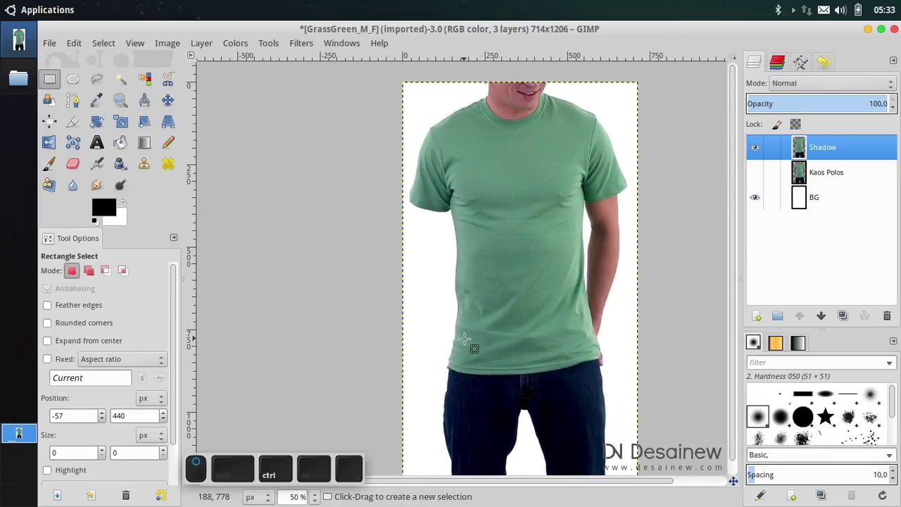
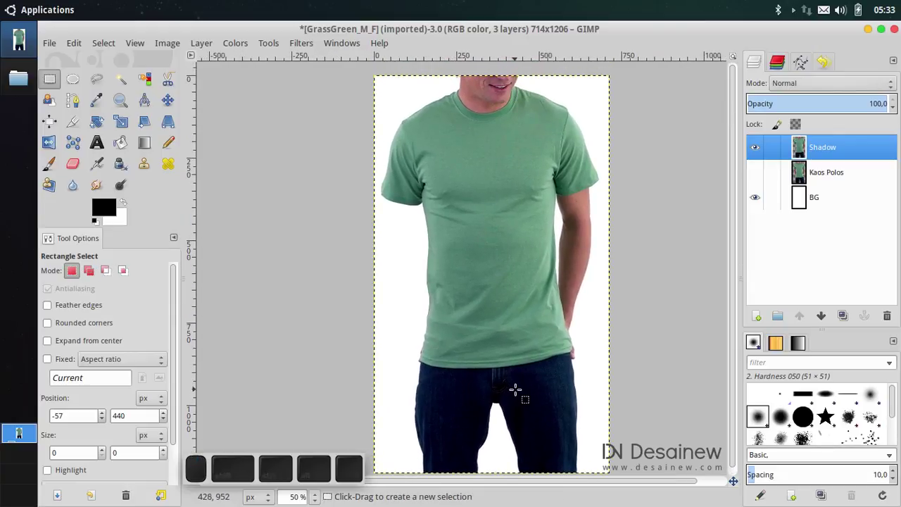
pyautogui.scroll(3)
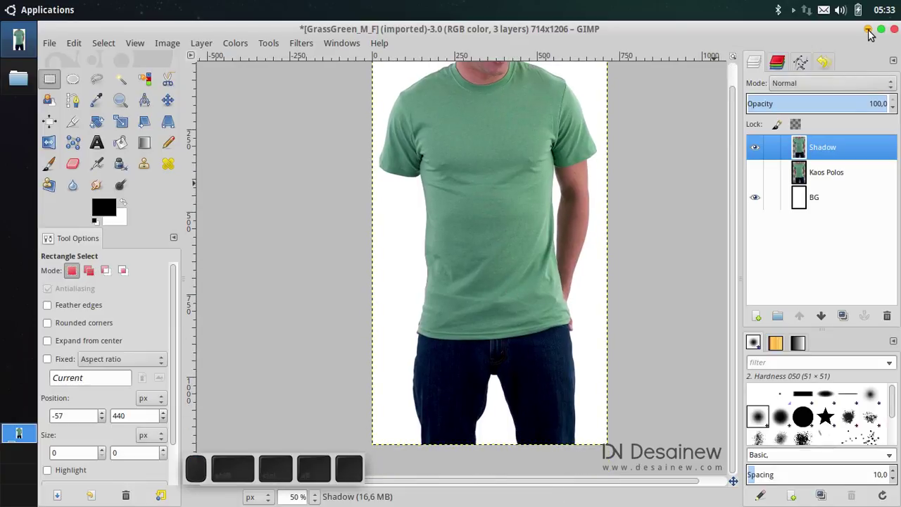
pyautogui.scroll(3)
pyautogui.scroll(3)
pyautogui.scroll(3)
pyautogui.scroll(3)
pyautogui.press('ctrl+r')
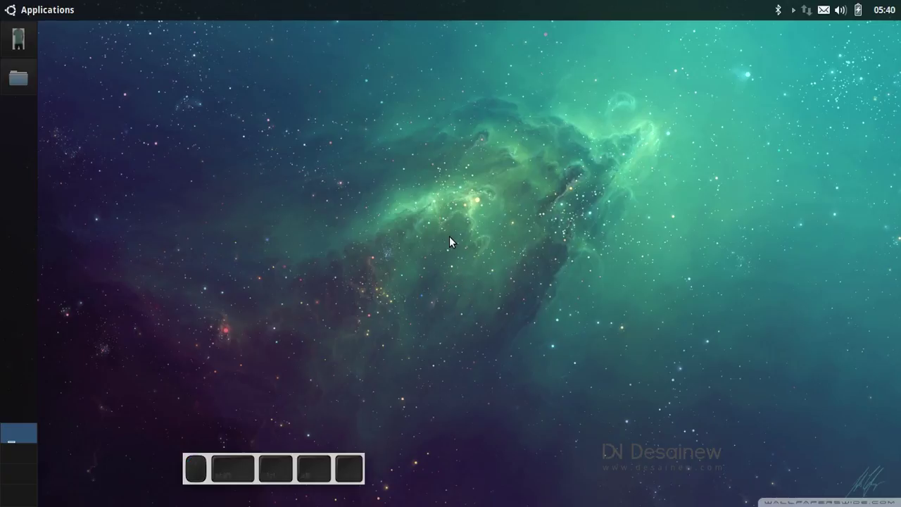
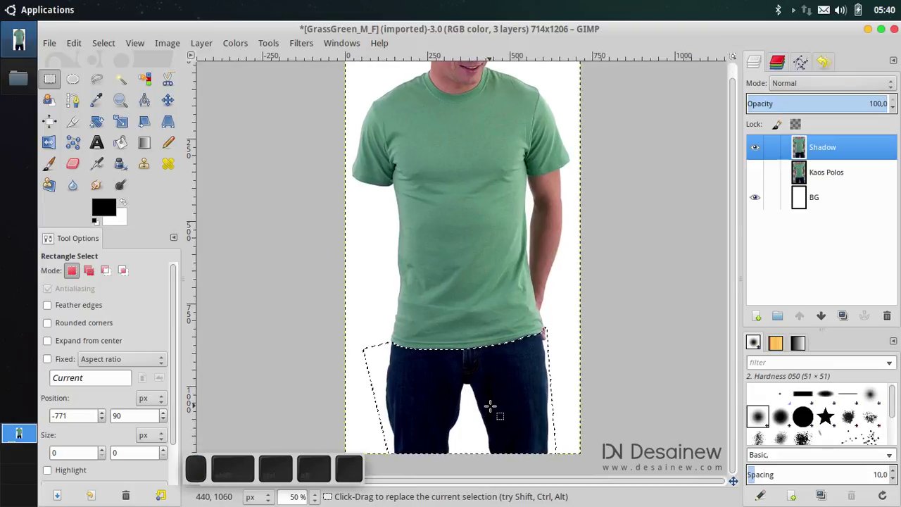
# - Delete the jeans selection from the Shadow layer and minimize GIMP again
pyautogui.press('Delete')
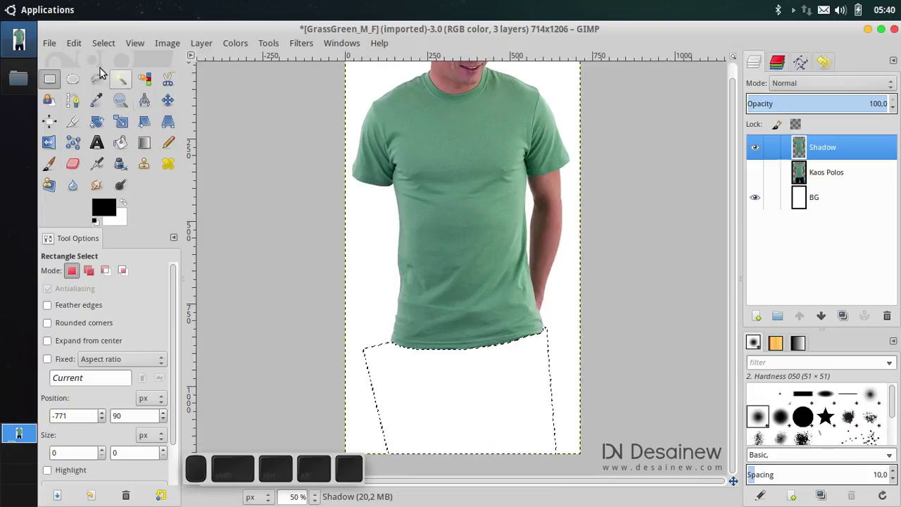
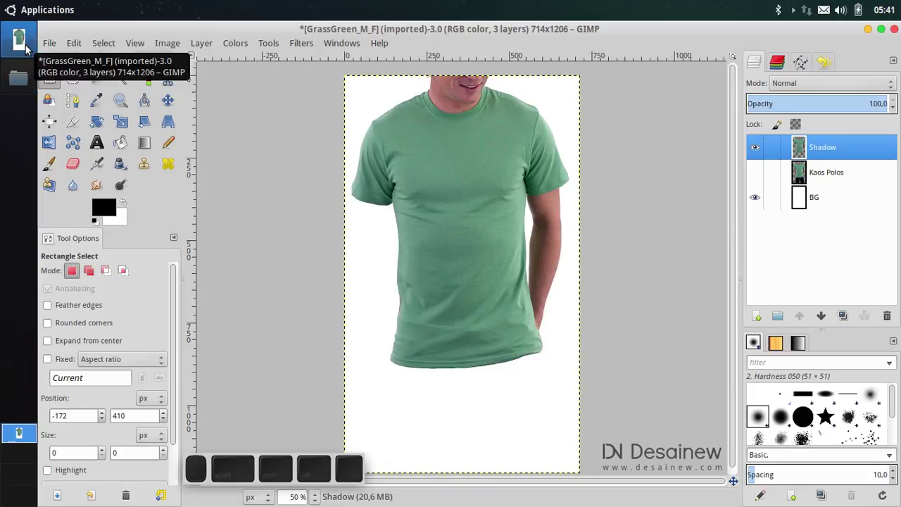
pyautogui.scroll(3)
pyautogui.scroll(3)
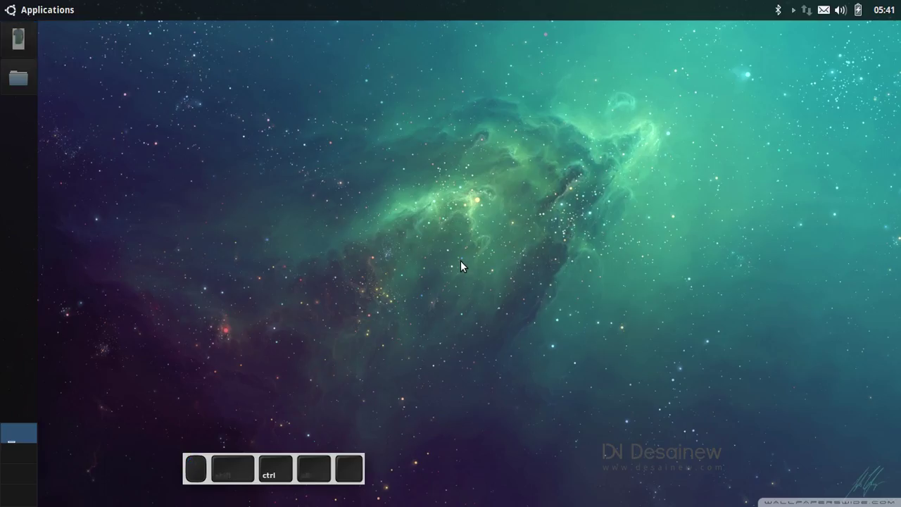
pyautogui.press('ctrl+r')
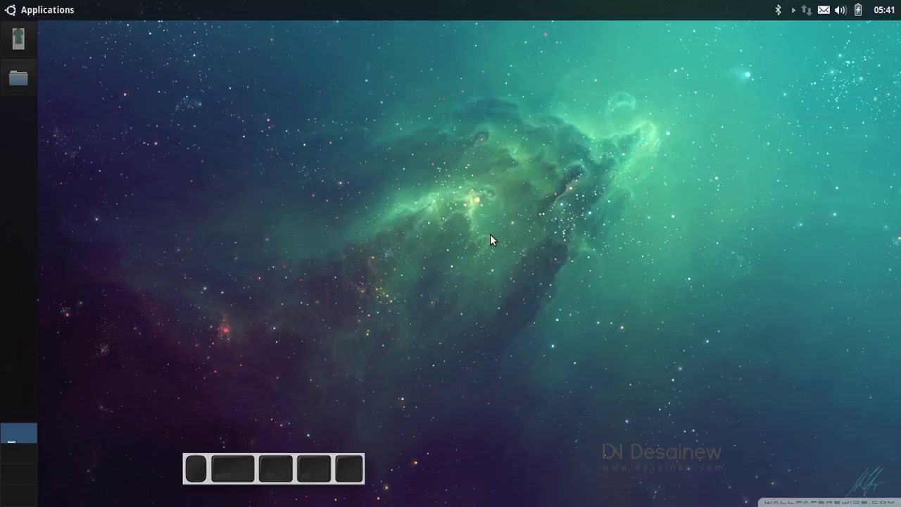
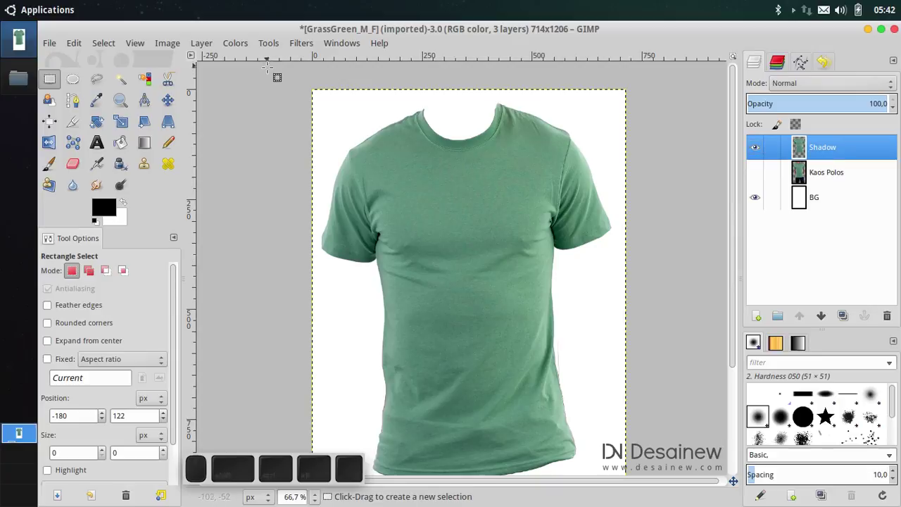
# - Desaturate the Shadow layer to grey using Luminosity, then select Kaos Polos
pyautogui.click(246, 48)
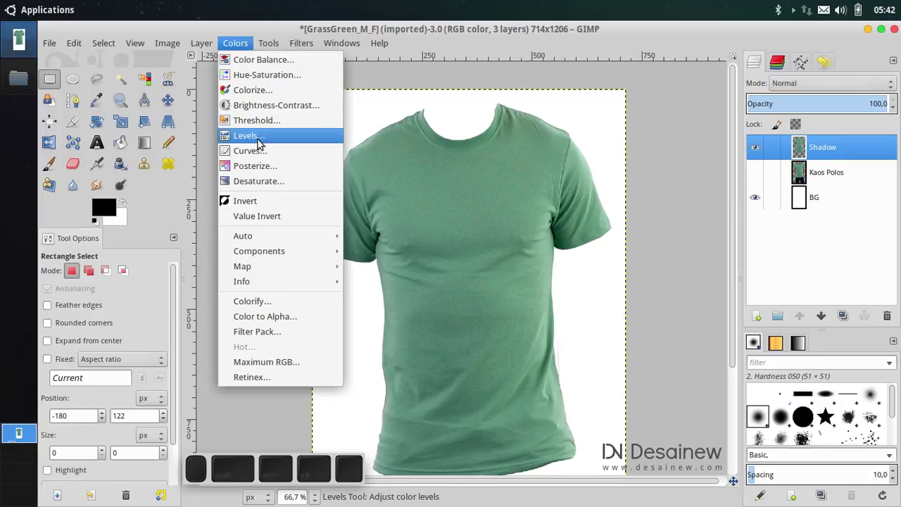
pyautogui.click(289, 186)
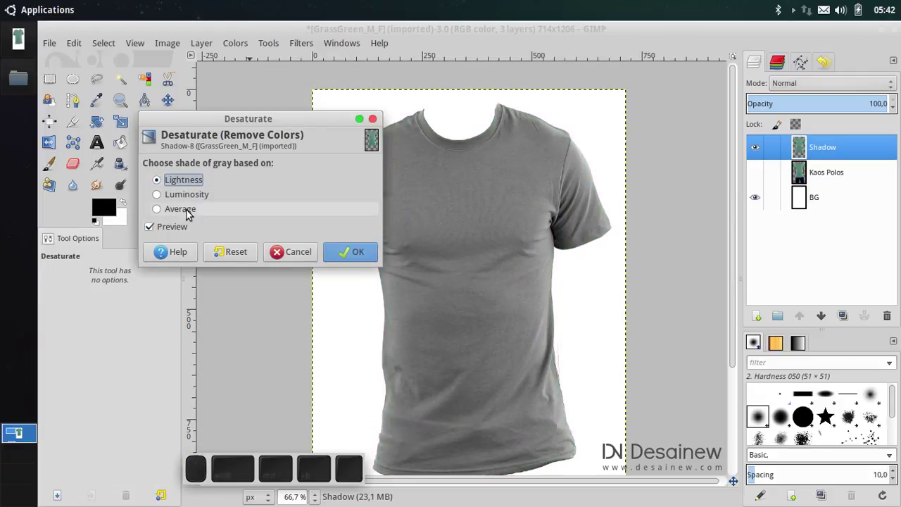
pyautogui.click(206, 201)
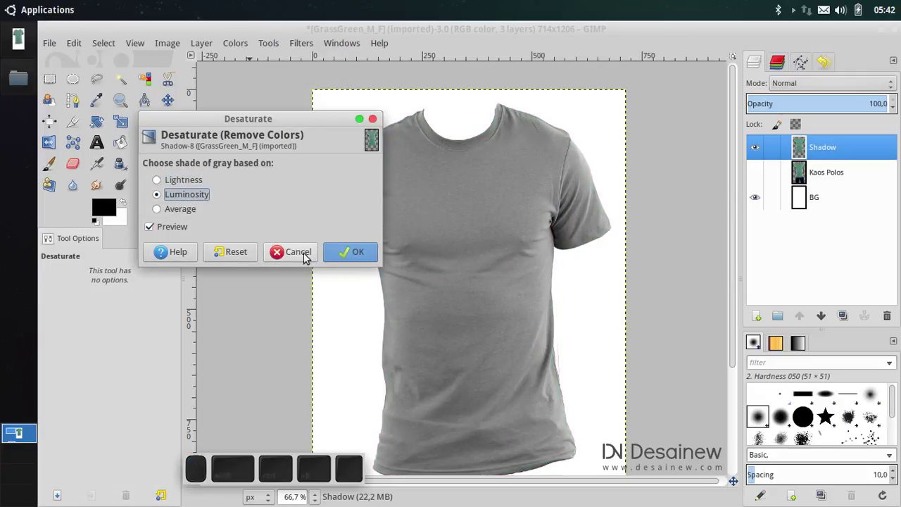
pyautogui.click(337, 254)
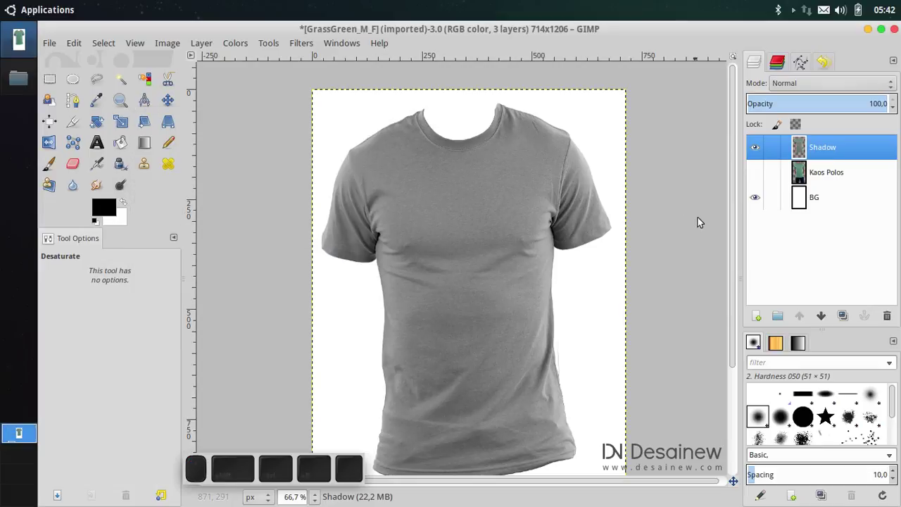
pyautogui.click(885, 180)
# - Create a new layer named Warna Kaos above Kaos Polos
pyautogui.click(766, 319)
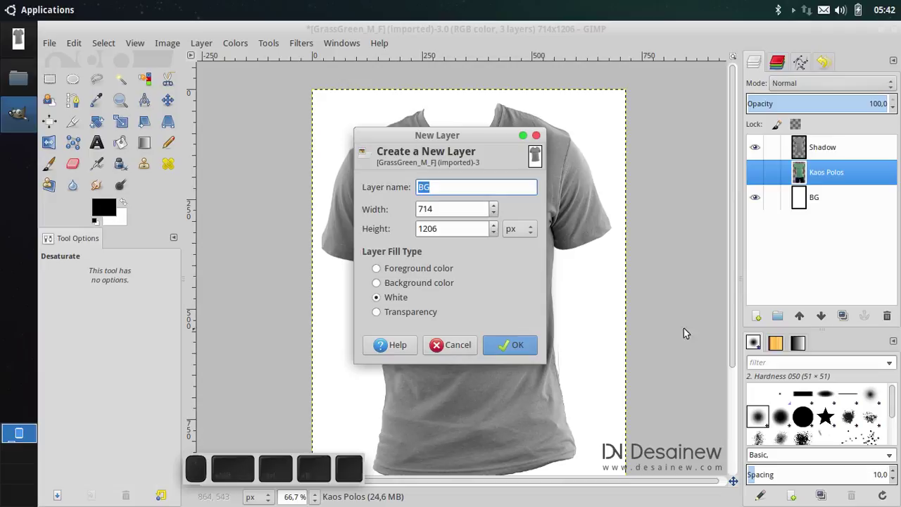
pyautogui.scroll(3)
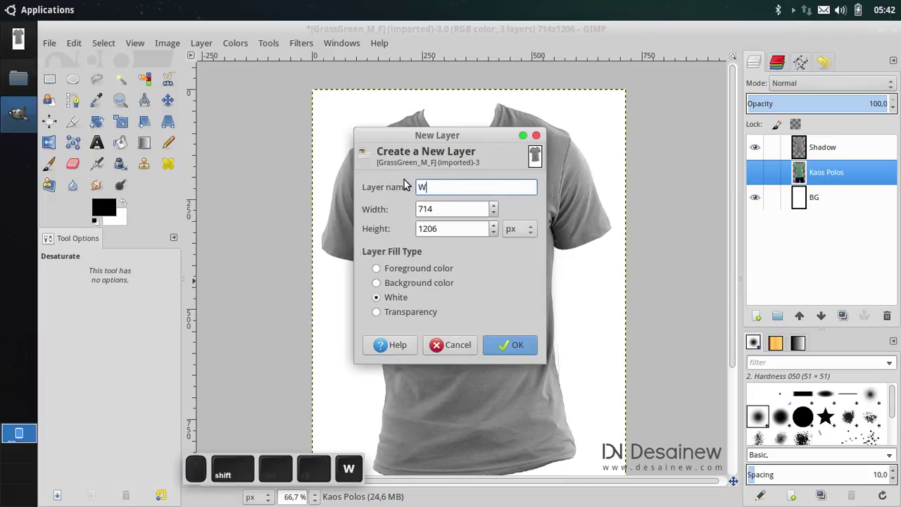
pyautogui.press('shift+space')
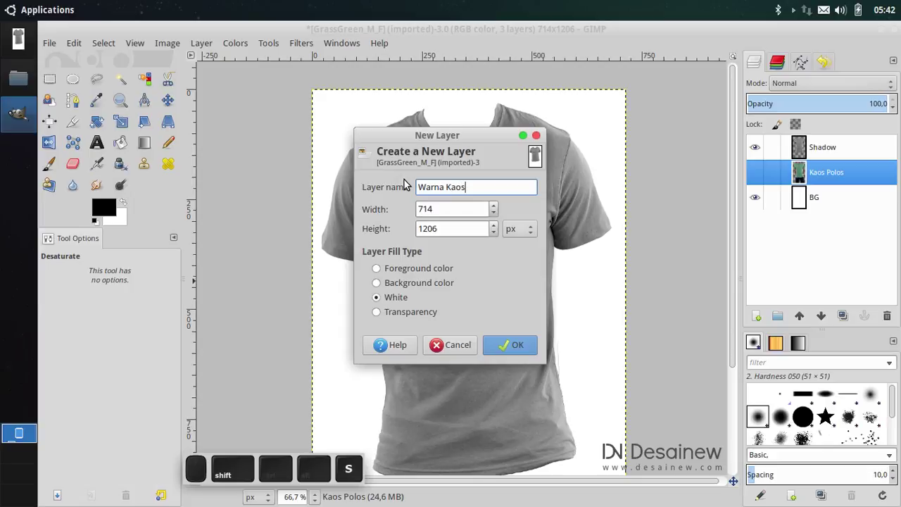
pyautogui.press('Return')
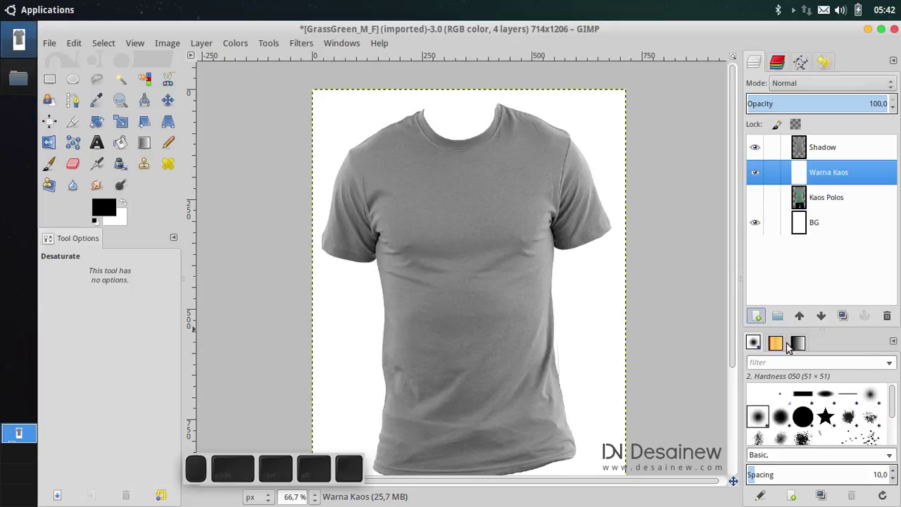
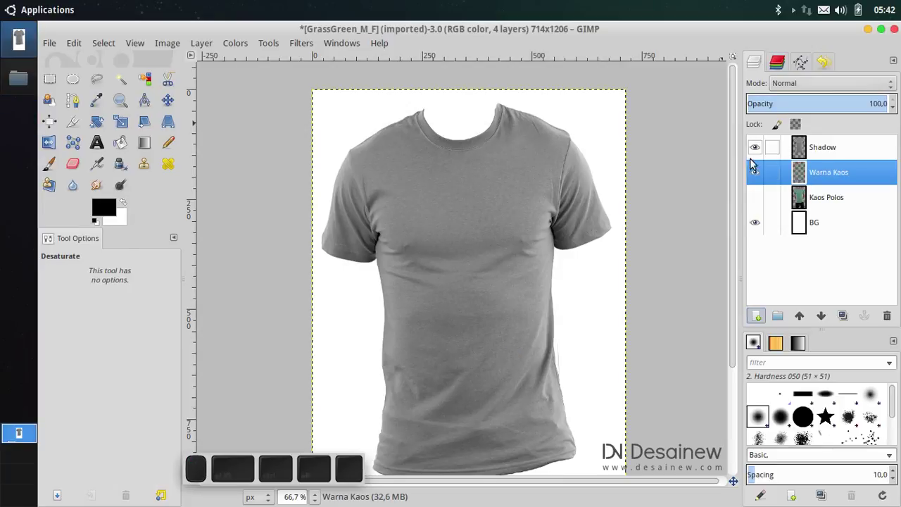
# - Take Shadow's alpha as a shirt selection and show the Kaos Polos photo layer
pyautogui.click(762, 177)
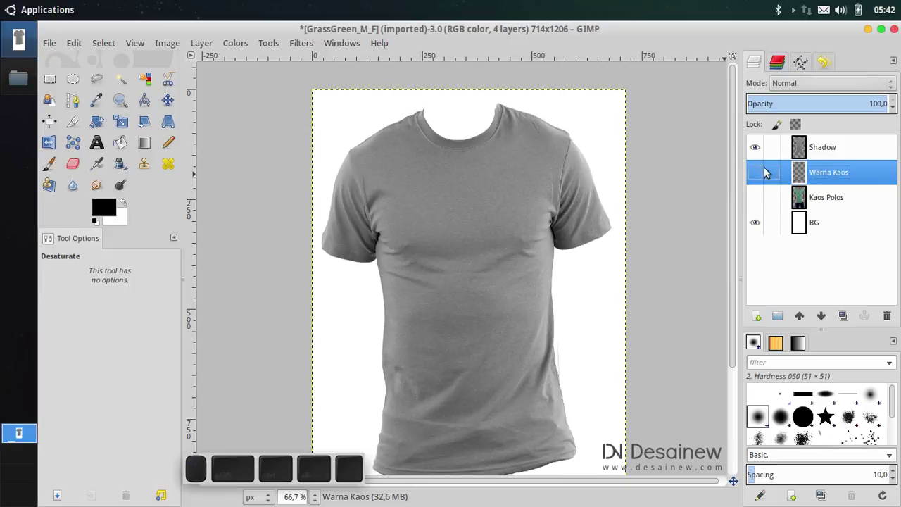
pyautogui.click(846, 152)
pyautogui.click(826, 204)
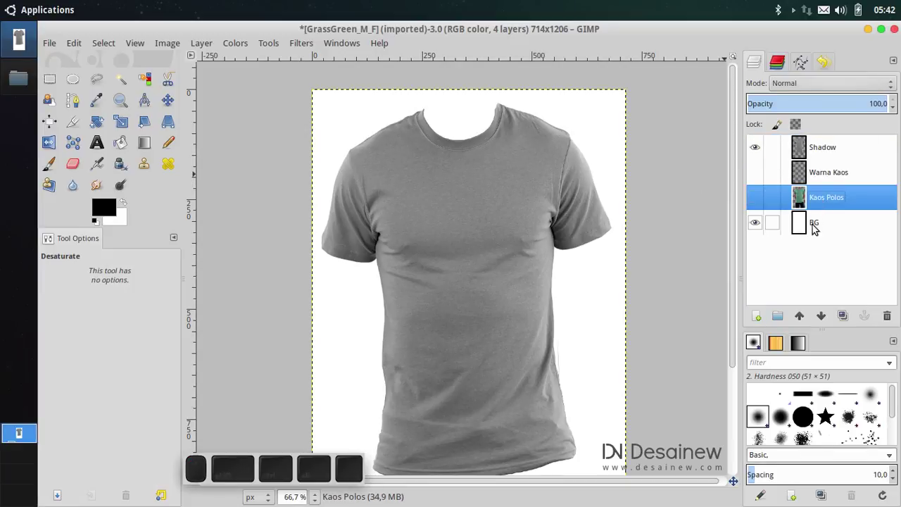
pyautogui.click(819, 231)
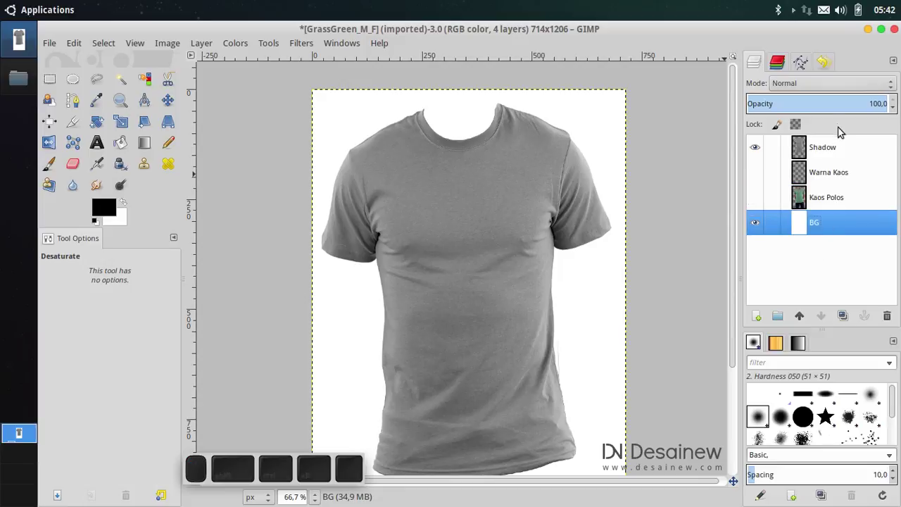
pyautogui.click(849, 148)
pyautogui.rightClick(843, 148)
pyautogui.click(786, 339)
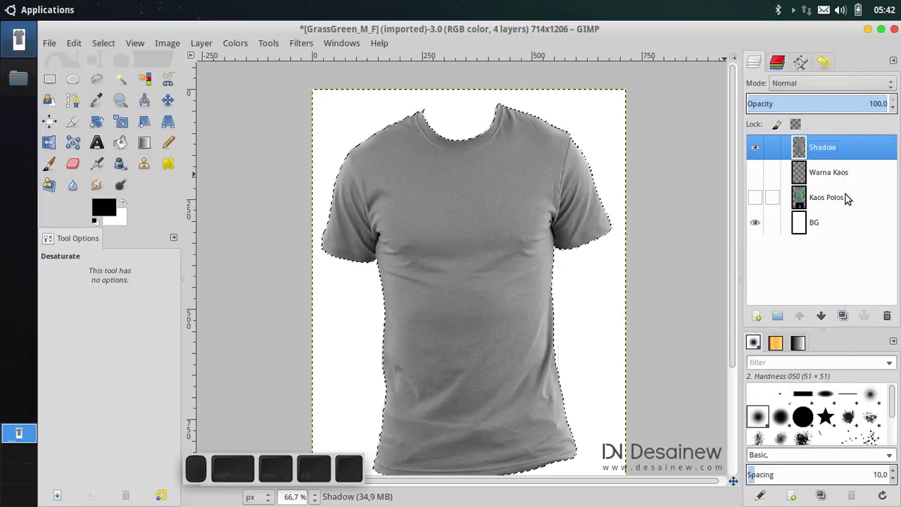
pyautogui.click(855, 205)
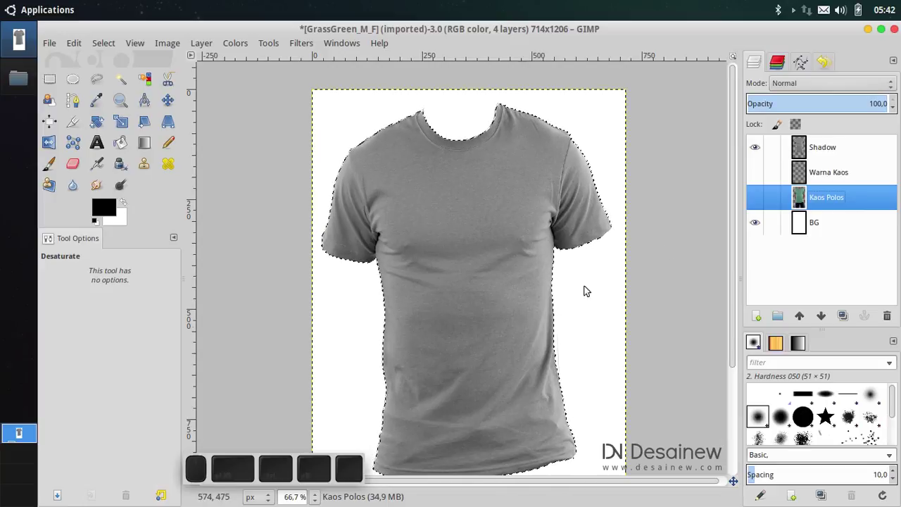
pyautogui.click(759, 204)
pyautogui.scroll(3)
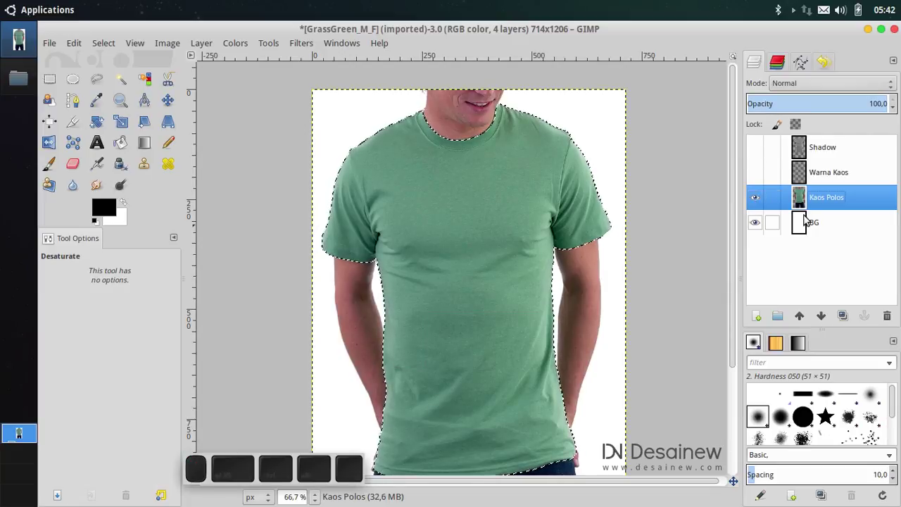
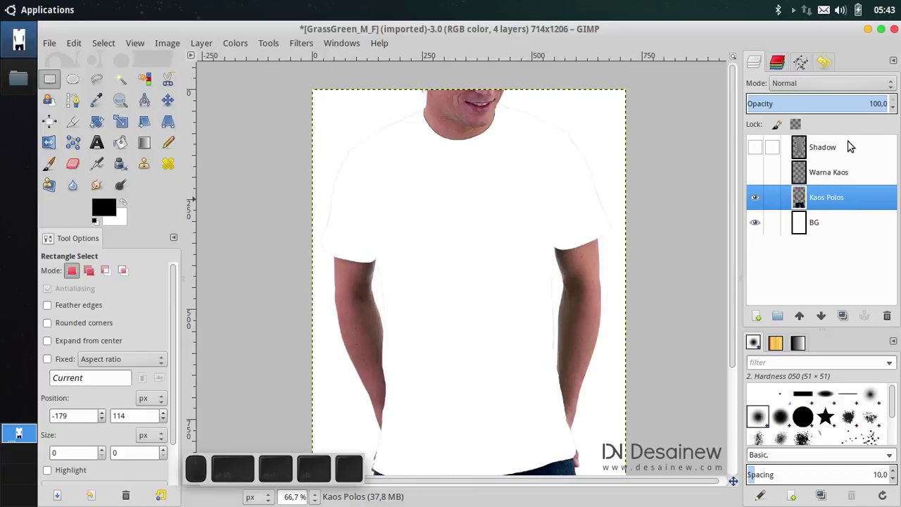
# - Select the layer's alpha as a shirt shape, pick BG and raise it above Warna Kaos
pyautogui.click(854, 151)
pyautogui.rightClick(855, 151)
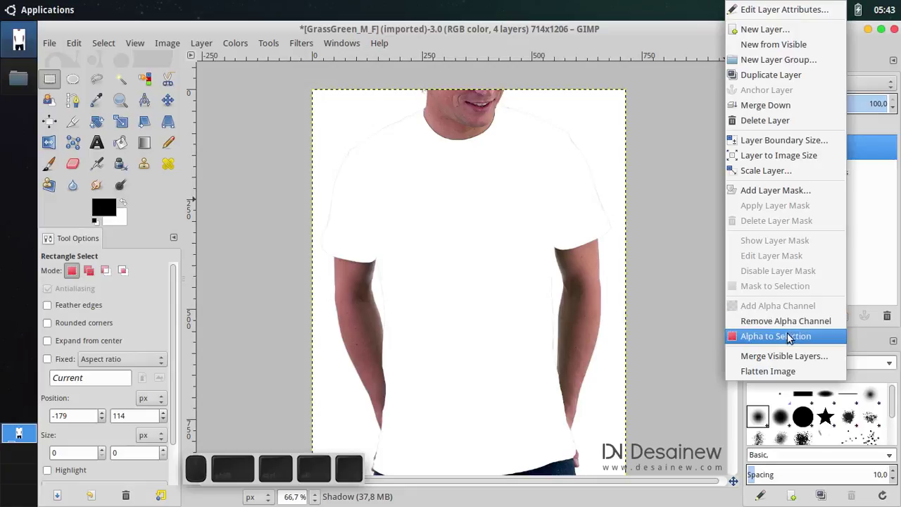
pyautogui.click(794, 340)
pyautogui.click(849, 205)
pyautogui.click(840, 227)
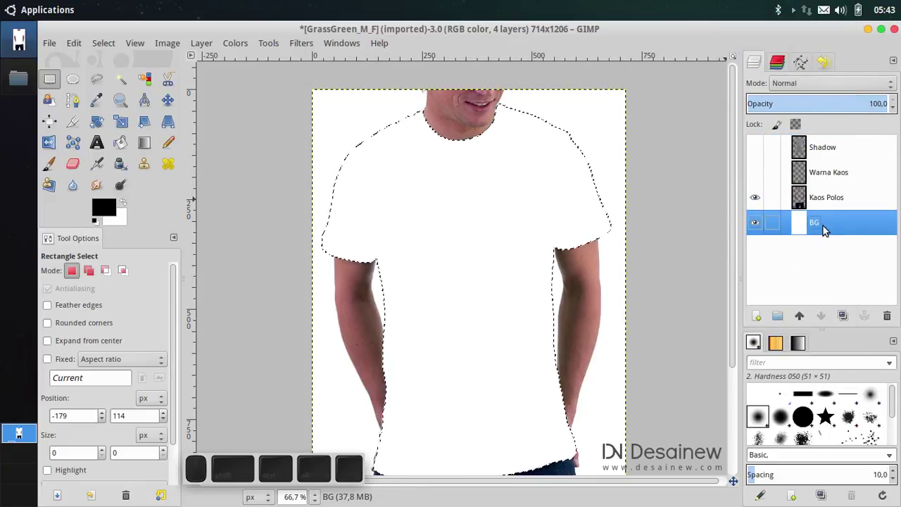
pyautogui.scroll(3)
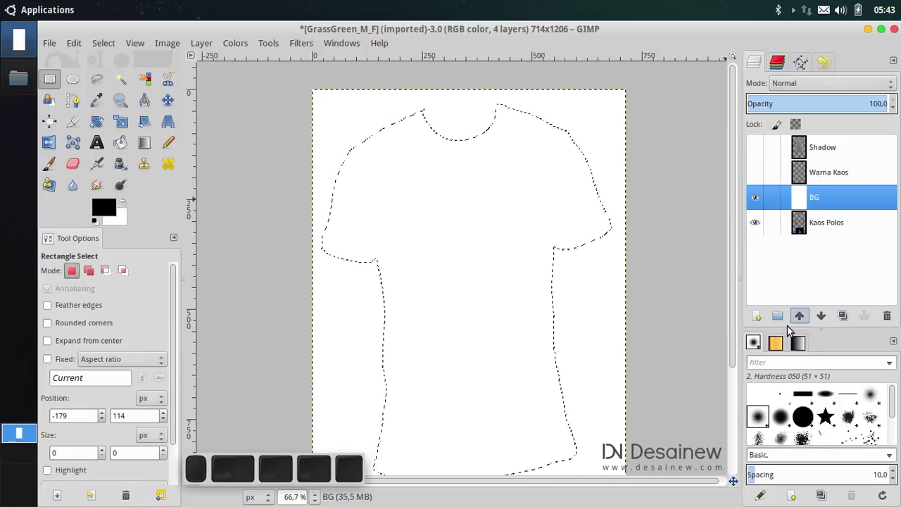
pyautogui.click(805, 320)
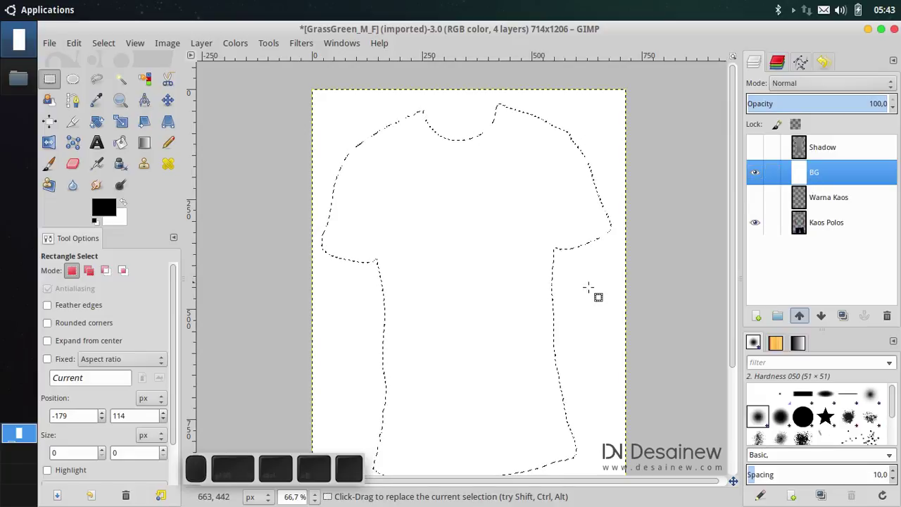
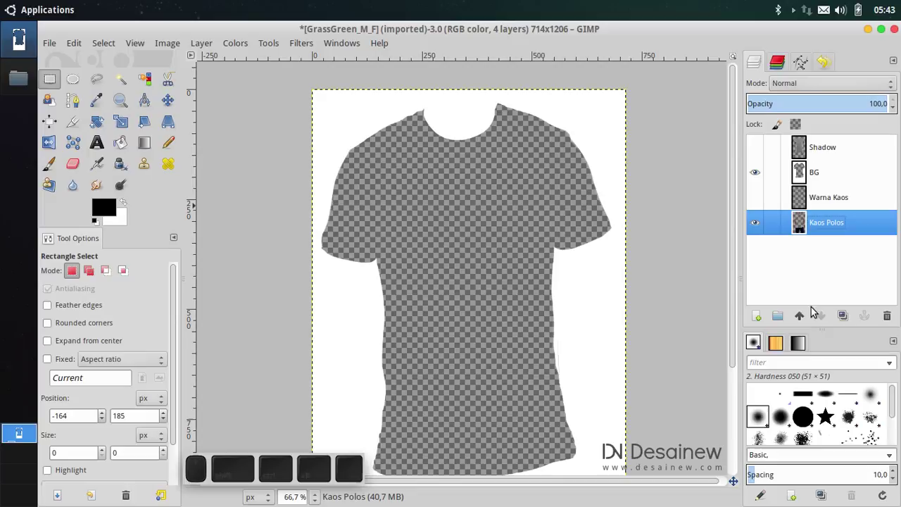
# - Reorder Kaos Polos above Warna Kaos and BG, show Warna Kaos and select it
pyautogui.click(807, 322)
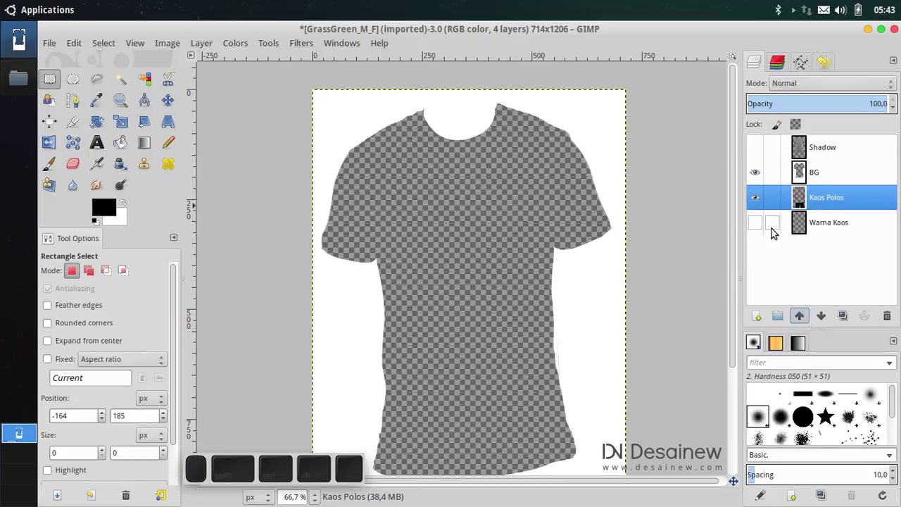
pyautogui.click(759, 230)
pyautogui.click(760, 153)
pyautogui.click(828, 202)
pyautogui.click(804, 321)
pyautogui.click(827, 232)
# - Choose a green foreground colour and bucket-fill the Warna Kaos layer with it
pyautogui.click(109, 212)
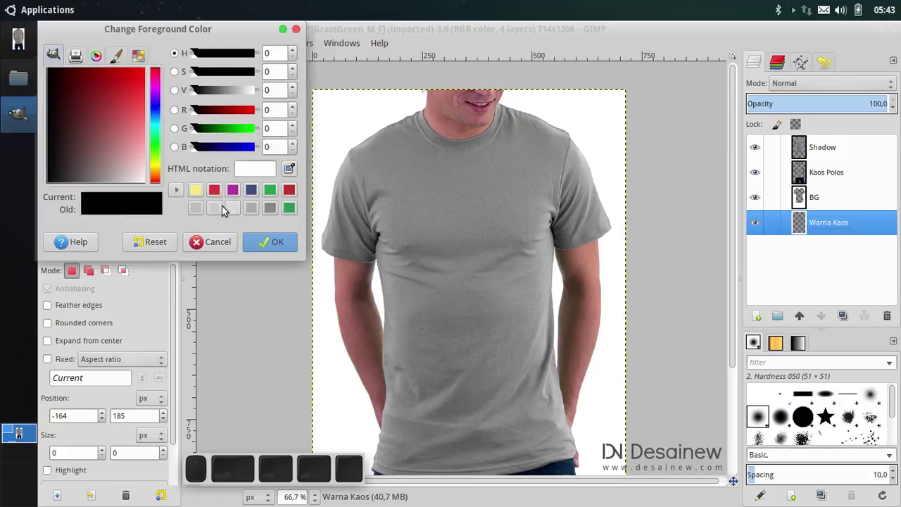
pyautogui.click(240, 194)
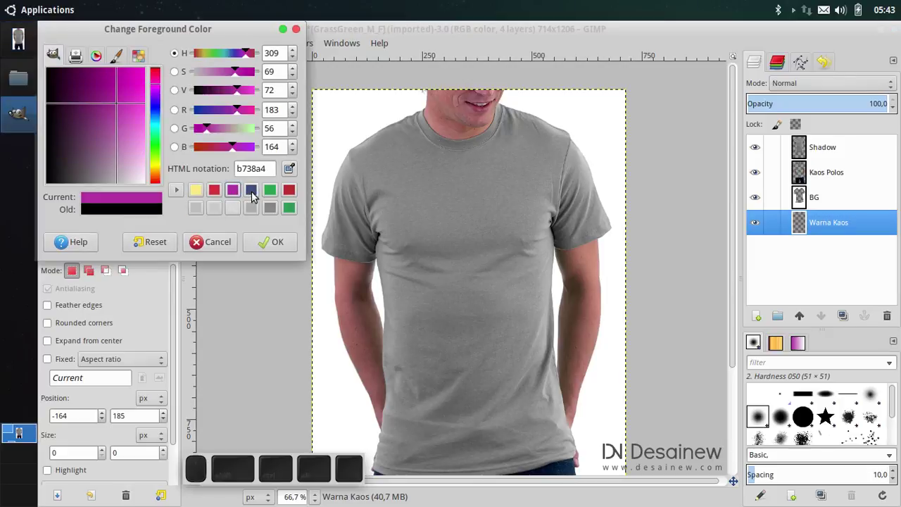
pyautogui.click(256, 194)
pyautogui.click(274, 195)
pyautogui.click(267, 248)
pyautogui.click(120, 143)
pyautogui.click(429, 266)
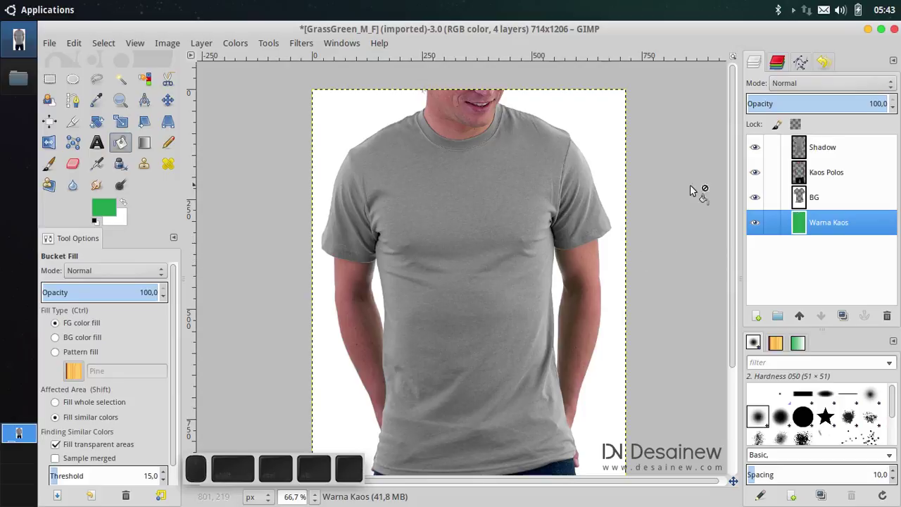
# - Set the Shadow layer's blending mode to Multiply, shading the green shirt
pyautogui.click(881, 147)
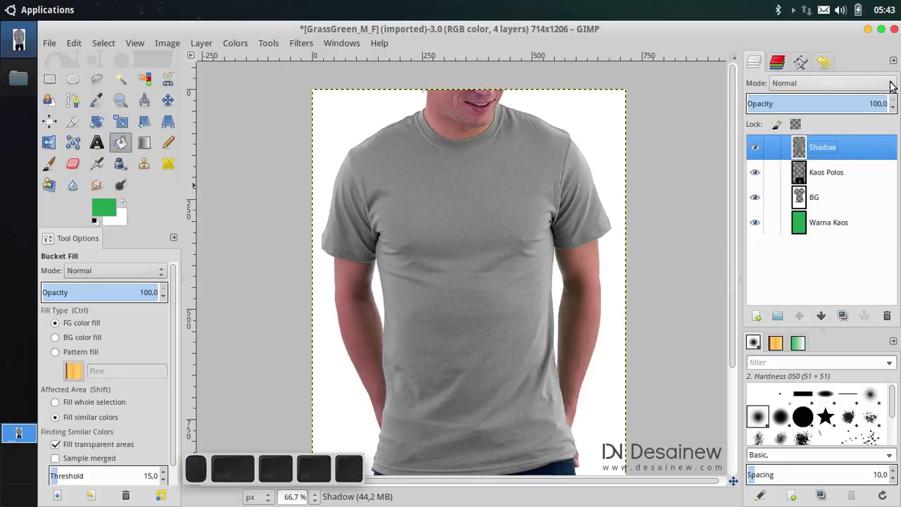
pyautogui.click(897, 85)
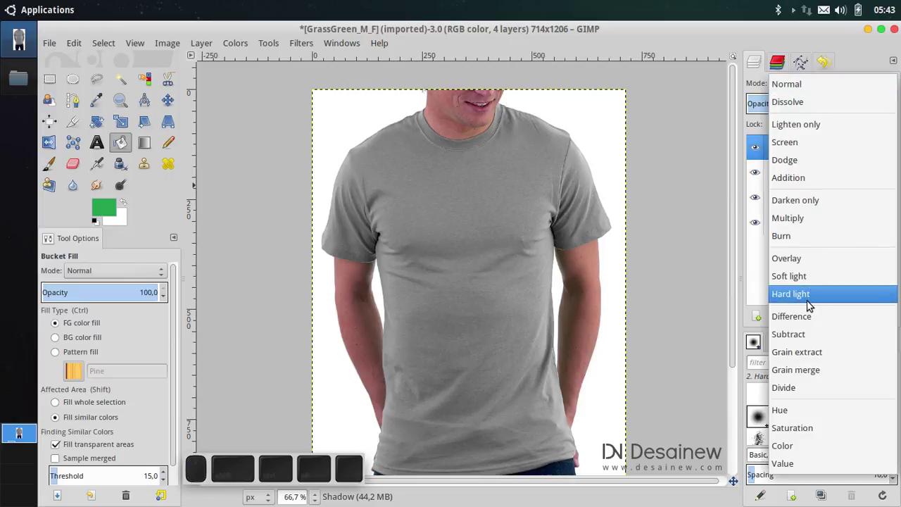
pyautogui.click(848, 221)
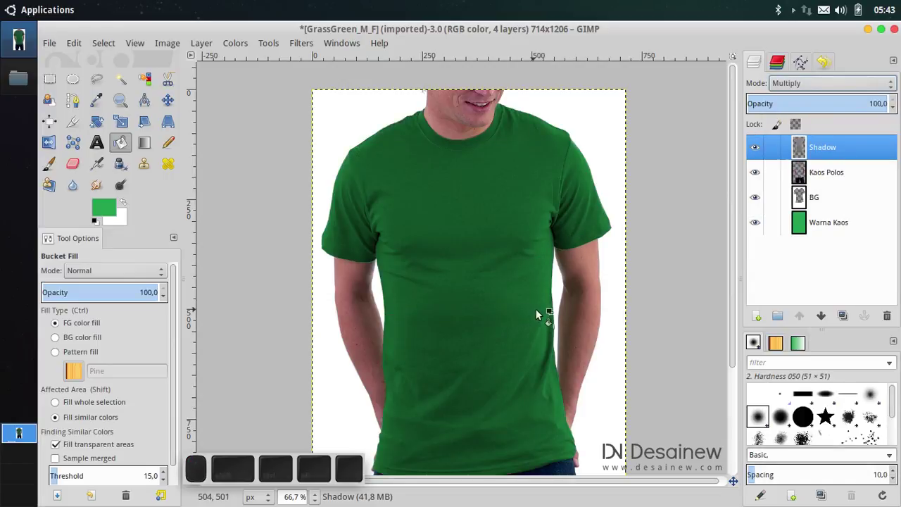
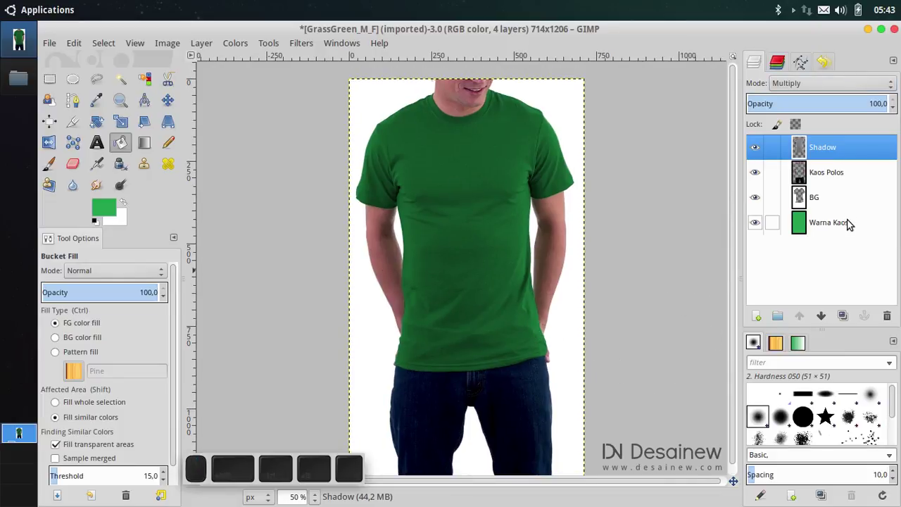
pyautogui.click(854, 230)
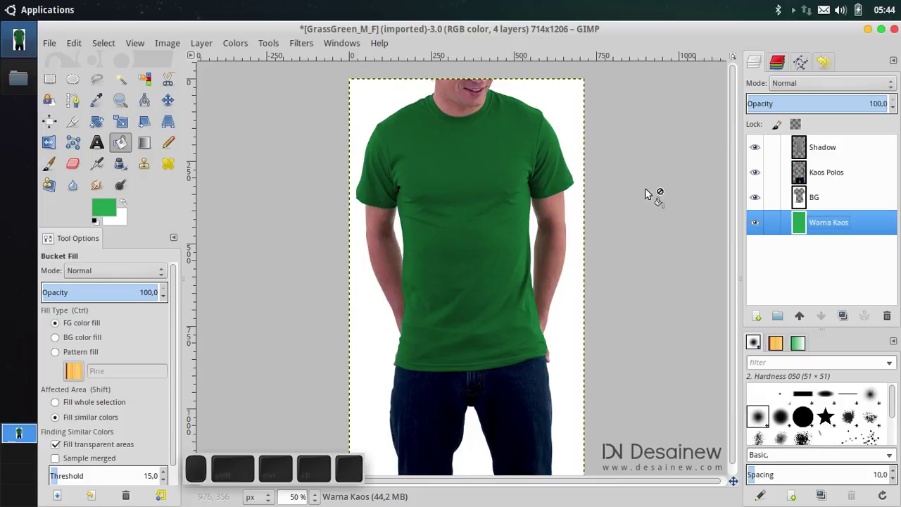
# - Preview Hue-Saturation shifts of the shirt through yellow-green to dark teal
pyautogui.click(248, 42)
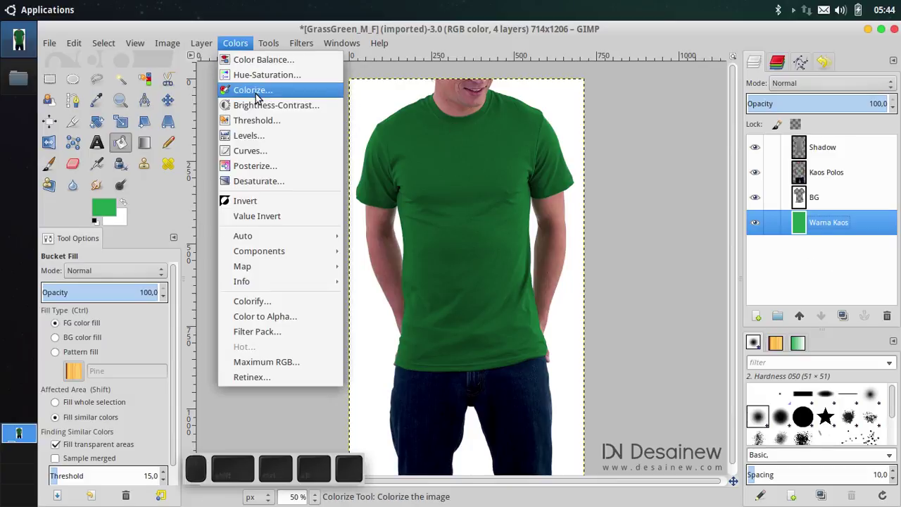
pyautogui.click(299, 77)
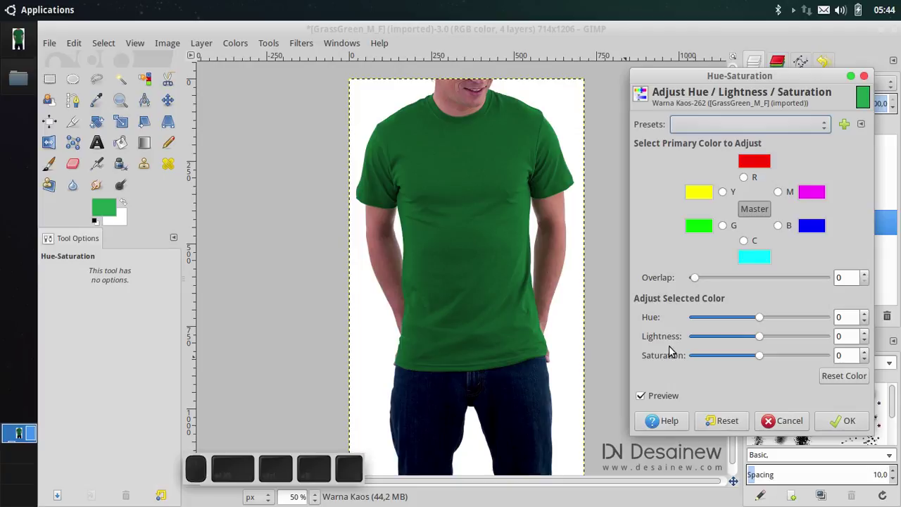
pyautogui.moveTo(760, 321); pyautogui.dragTo(727, 338)
pyautogui.moveTo(762, 340); pyautogui.dragTo(754, 340)
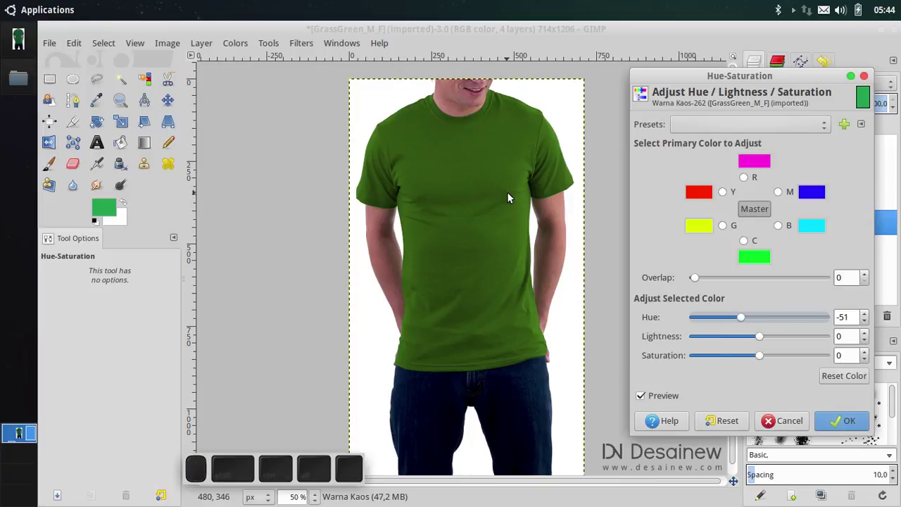
pyautogui.moveTo(764, 342); pyautogui.dragTo(729, 353)
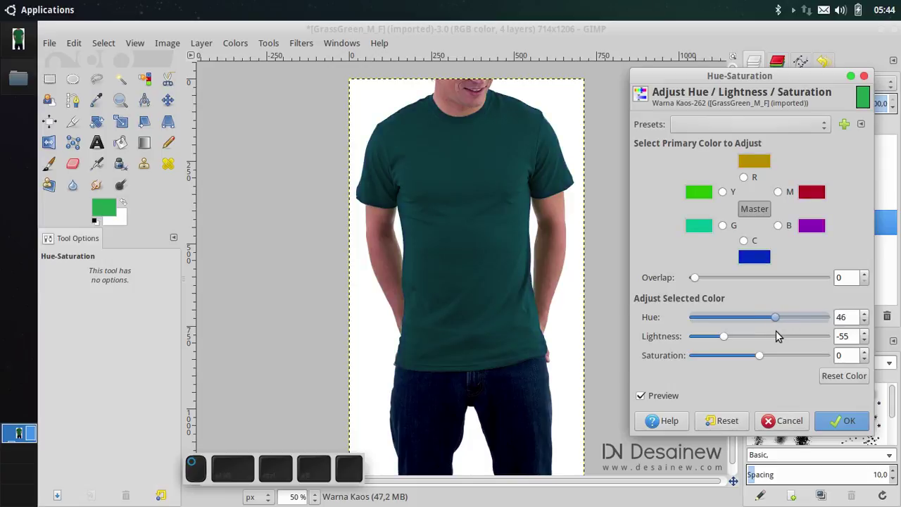
# - Adjust lightness and hue until the shirt turns olive, then minimize GIMP to the desktop
pyautogui.moveTo(812, 337); pyautogui.dragTo(739, 343)
pyautogui.moveTo(730, 339); pyautogui.dragTo(754, 345)
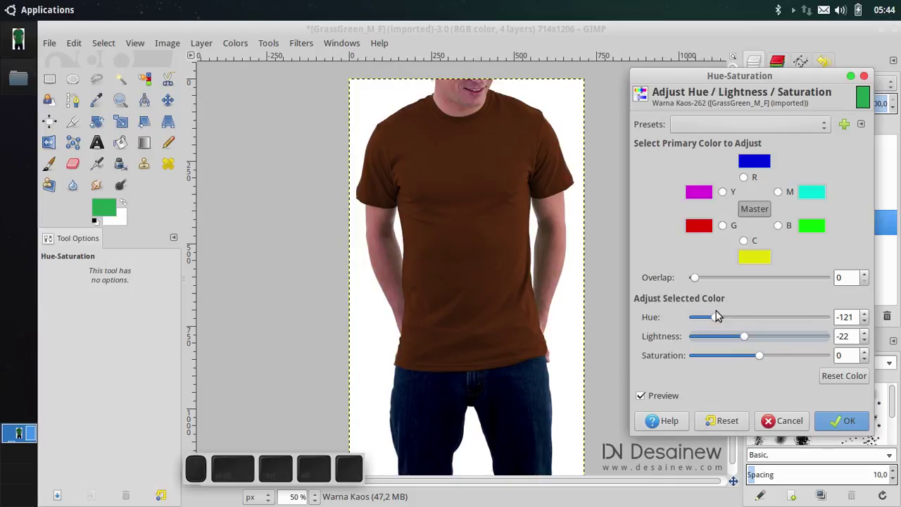
pyautogui.moveTo(727, 320); pyautogui.dragTo(770, 361)
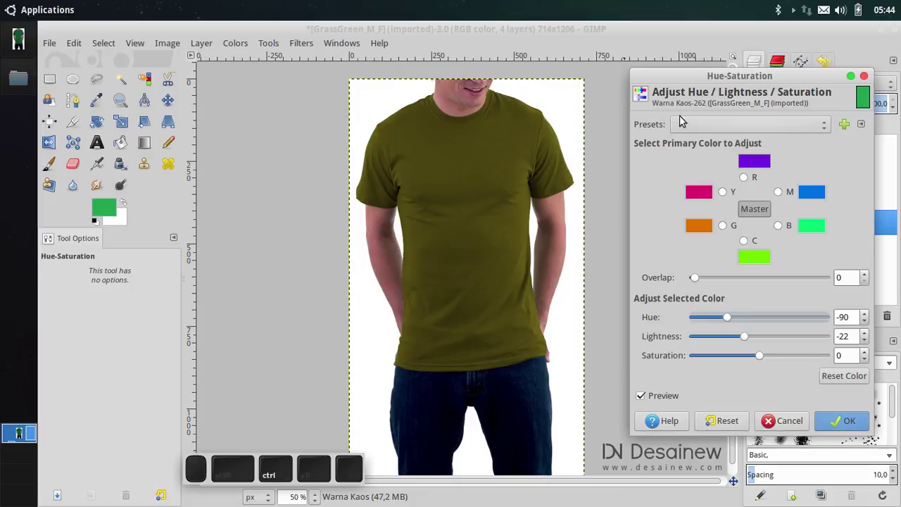
pyautogui.click(796, 418)
pyautogui.click(875, 34)
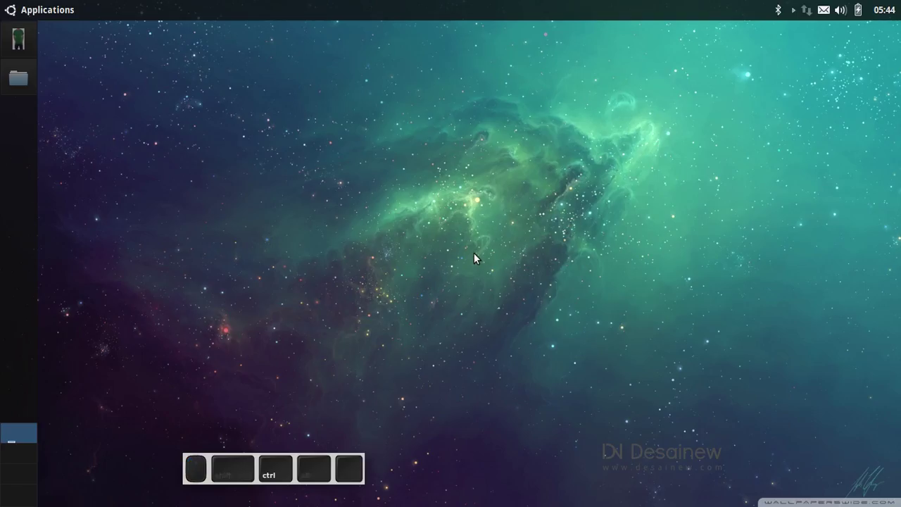
# - Restore GIMP, select Kaos Polos and start a new layer, clearing its suggested name
pyautogui.click(30, 39)
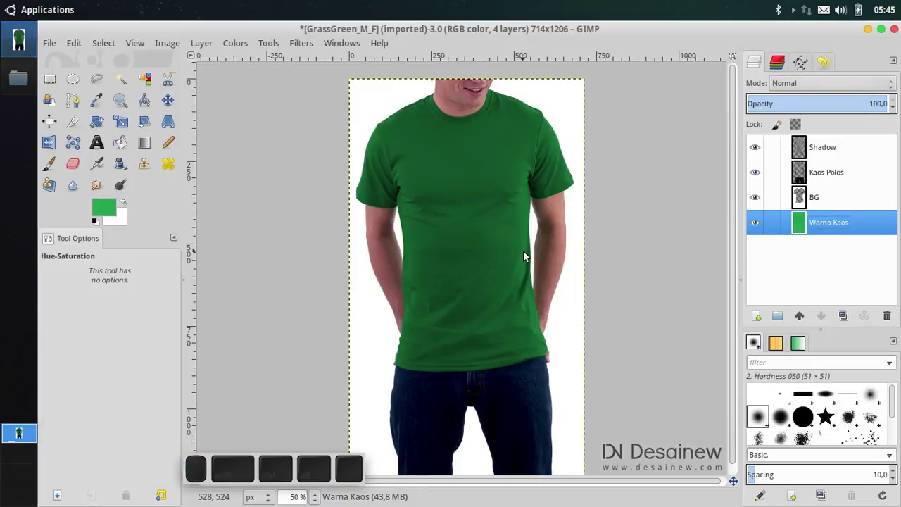
pyautogui.click(839, 264)
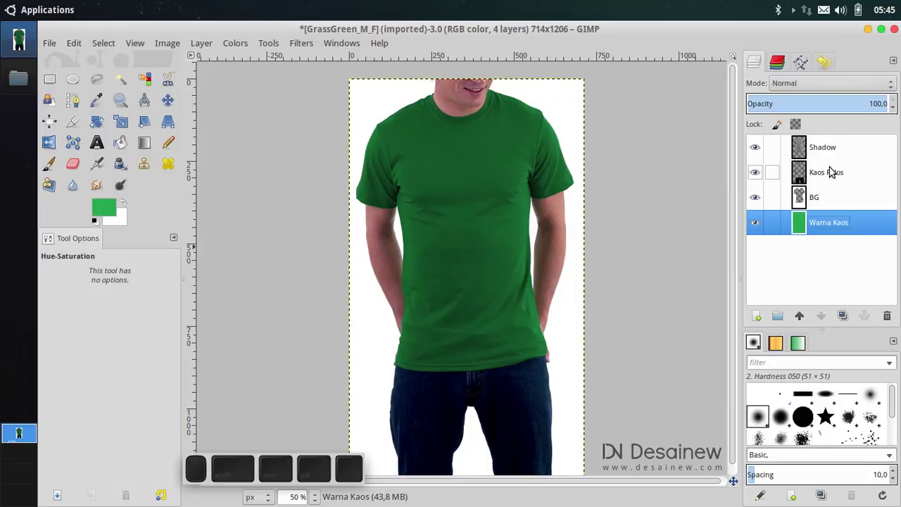
pyautogui.click(840, 176)
pyautogui.click(756, 320)
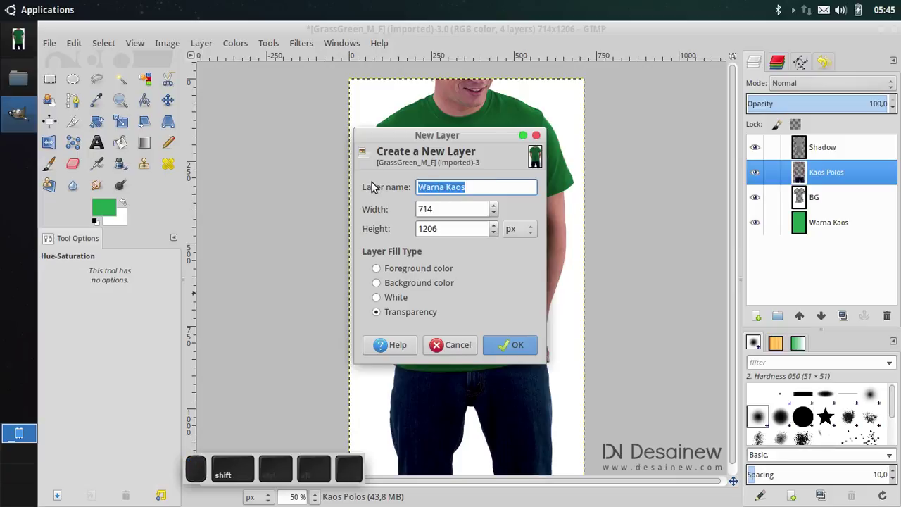
pyautogui.press('shift+space')
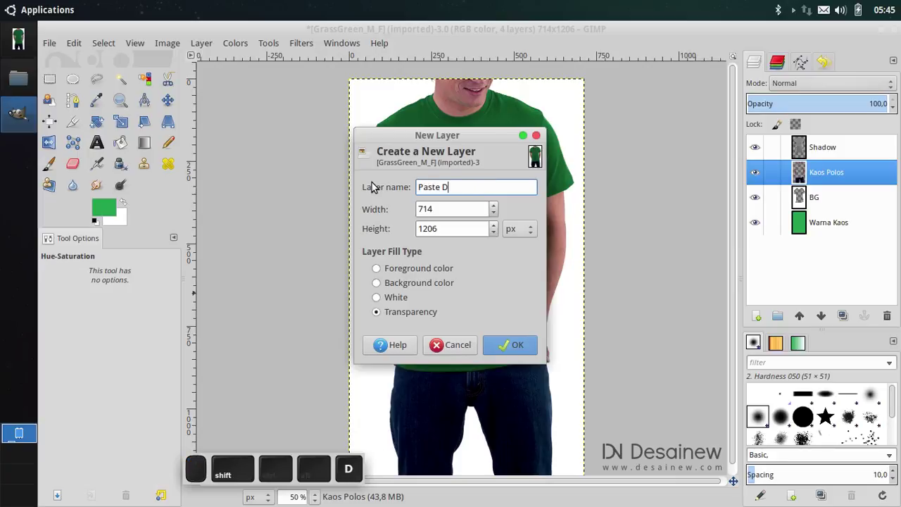
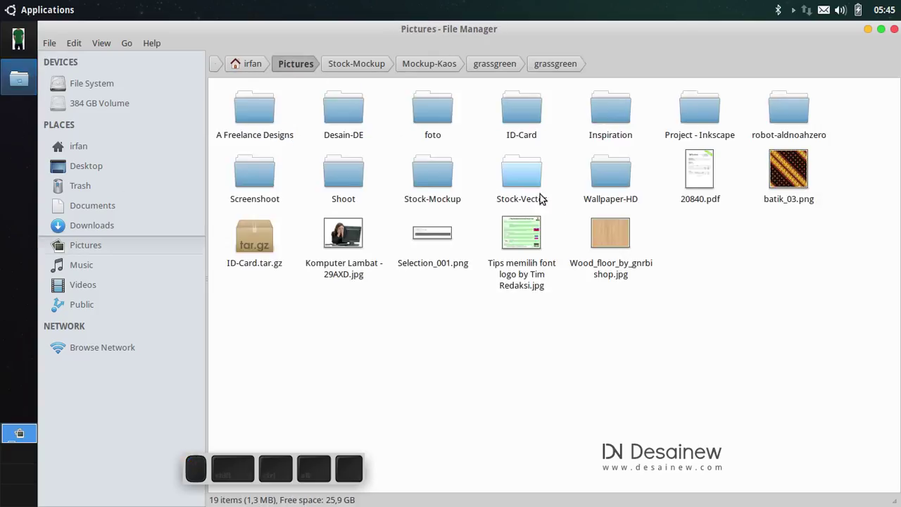
# - Browse into Stock-Vector › Flat Icon - SVG and bring up actions for the dancing-crowd SVG
pyautogui.click(535, 173)
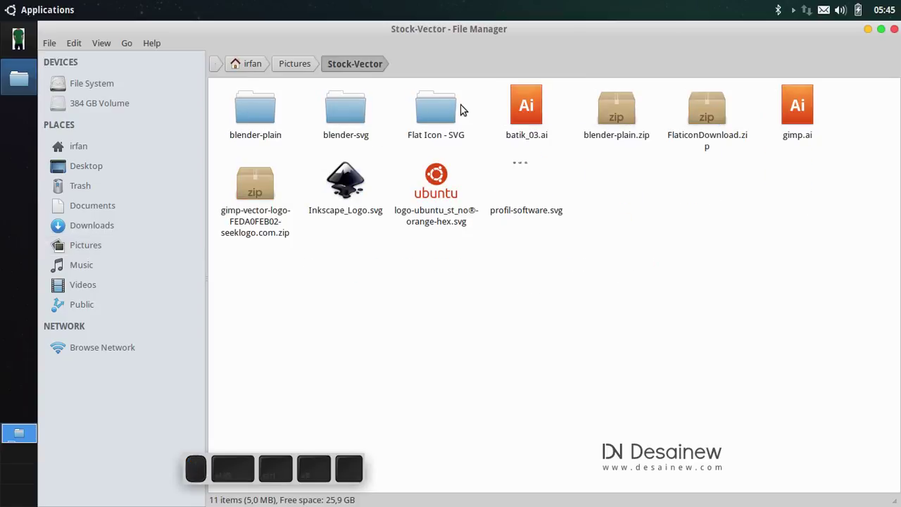
pyautogui.click(431, 115)
pyautogui.scroll(-3)
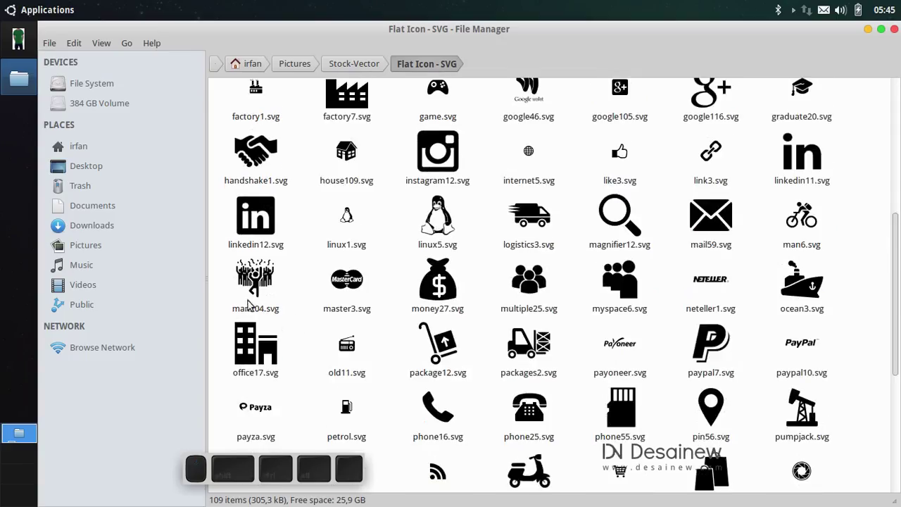
pyautogui.rightClick(253, 279)
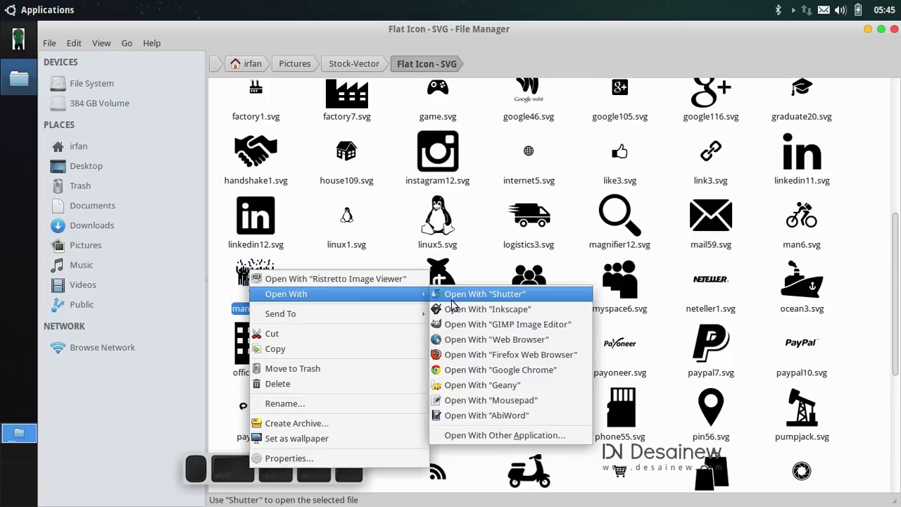
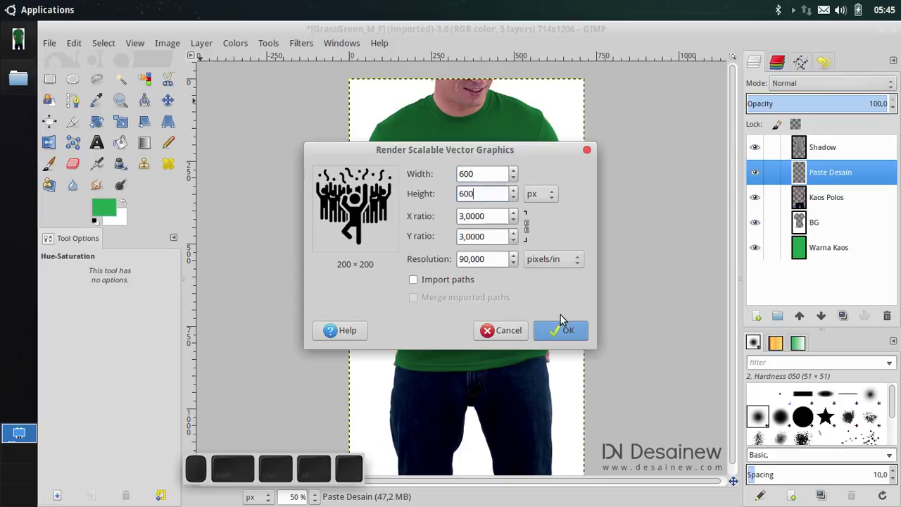
# - Render the dancing-crowd SVG at 600×600 and select the whole icon image
pyautogui.click(566, 332)
pyautogui.press('ctrl+a')
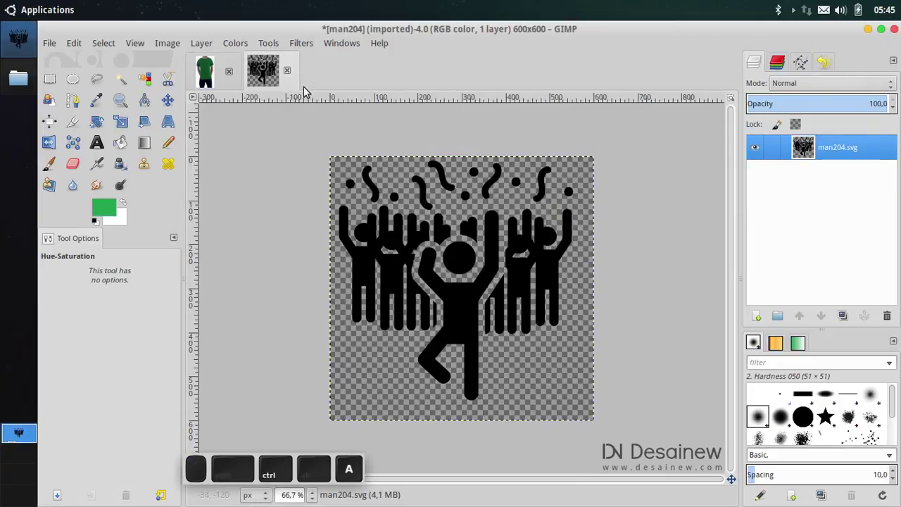
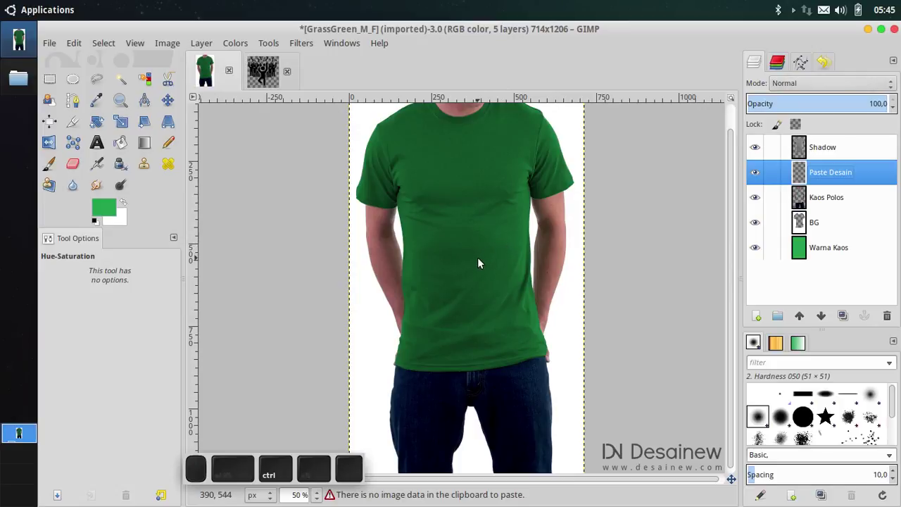
pyautogui.scroll(3)
pyautogui.press('ctrl+a')
# - Copy the icon and paste it onto the t-shirt image as a floating selection
pyautogui.press('ctrl+c')
pyautogui.click(211, 72)
pyautogui.press('ctrl+v')
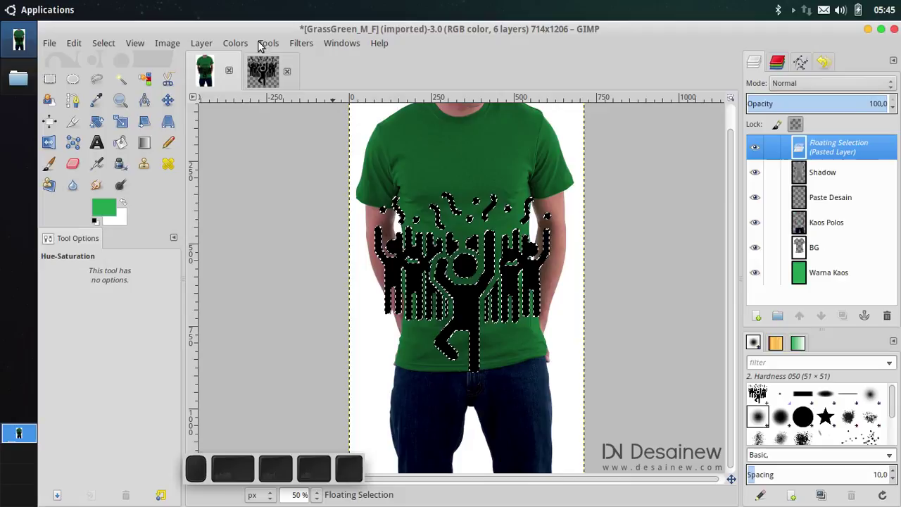
pyautogui.click(251, 48)
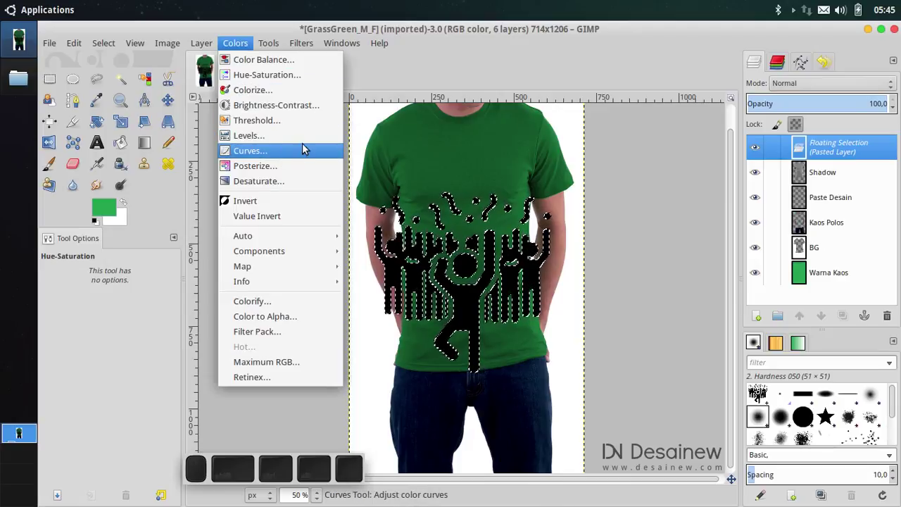
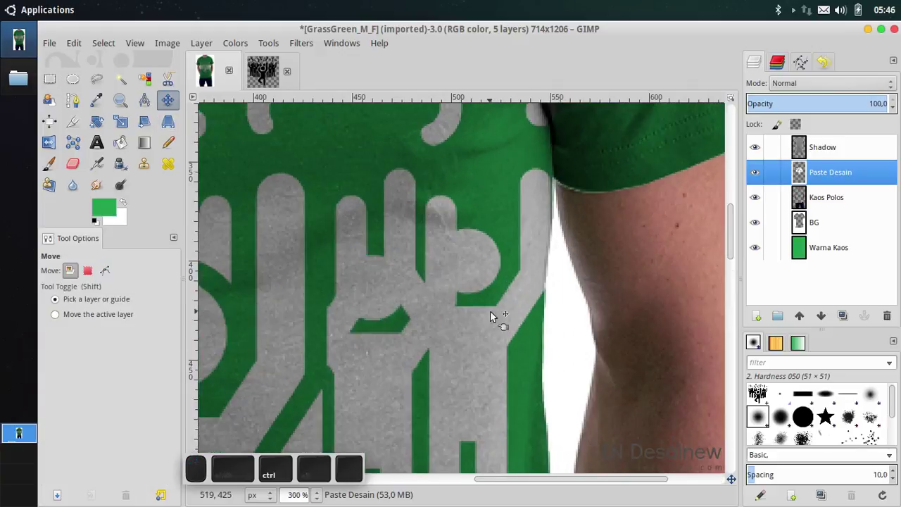
# - With Move set to the active layer, drag the grey icon into place on the chest
pyautogui.click(481, 323)
pyautogui.press('ctrl+z')
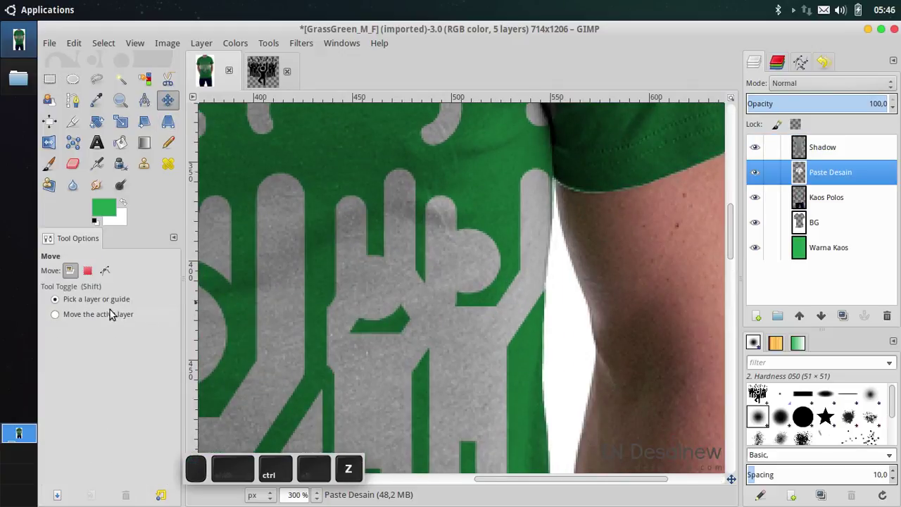
pyautogui.click(108, 317)
pyautogui.moveTo(486, 347); pyautogui.dragTo(501, 356)
pyautogui.click(518, 362)
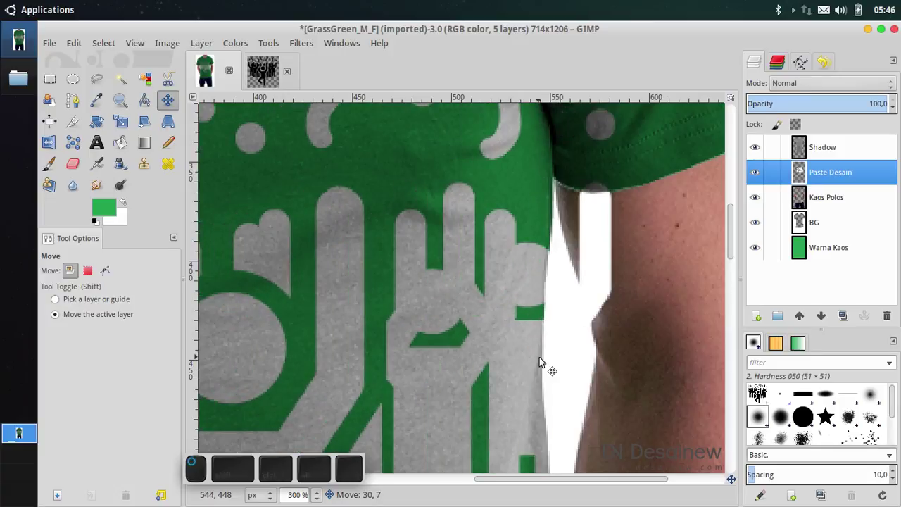
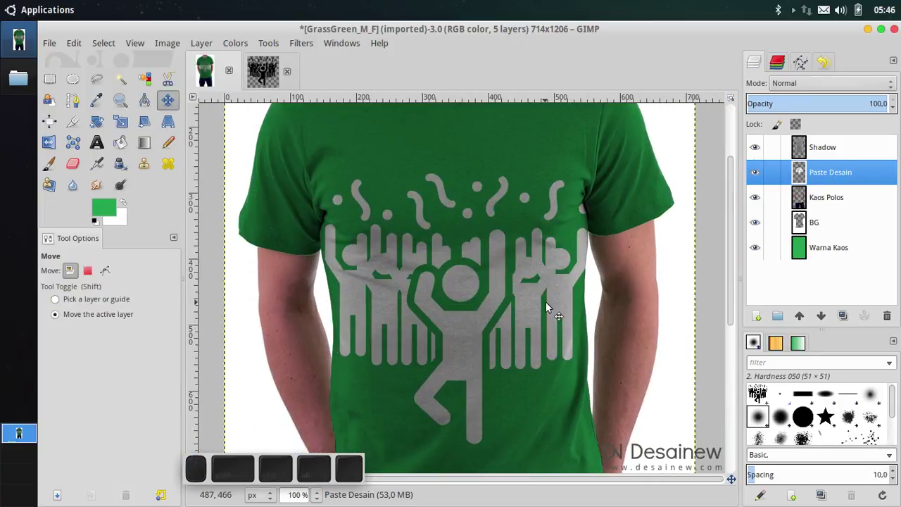
# - Select the BG layer and nudge it, undoing and redoing so the outline shifts slightly
pyautogui.click(564, 293)
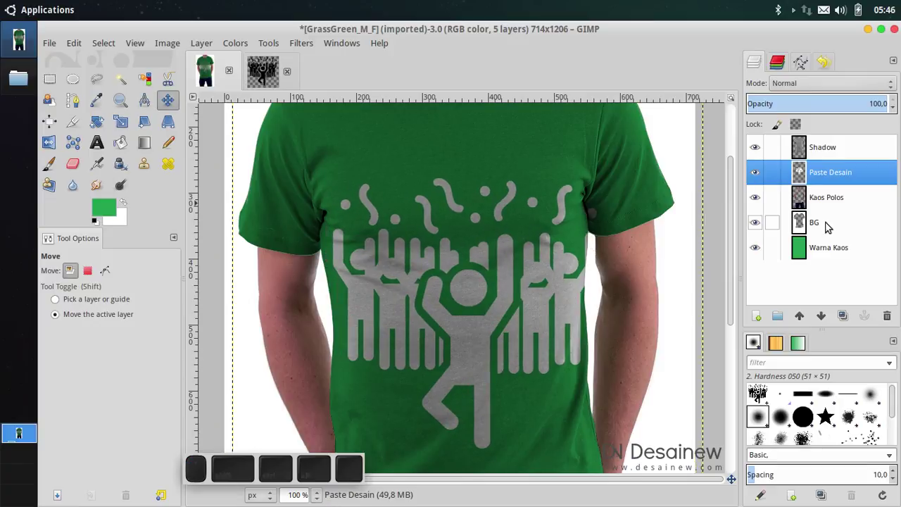
pyautogui.scroll(3)
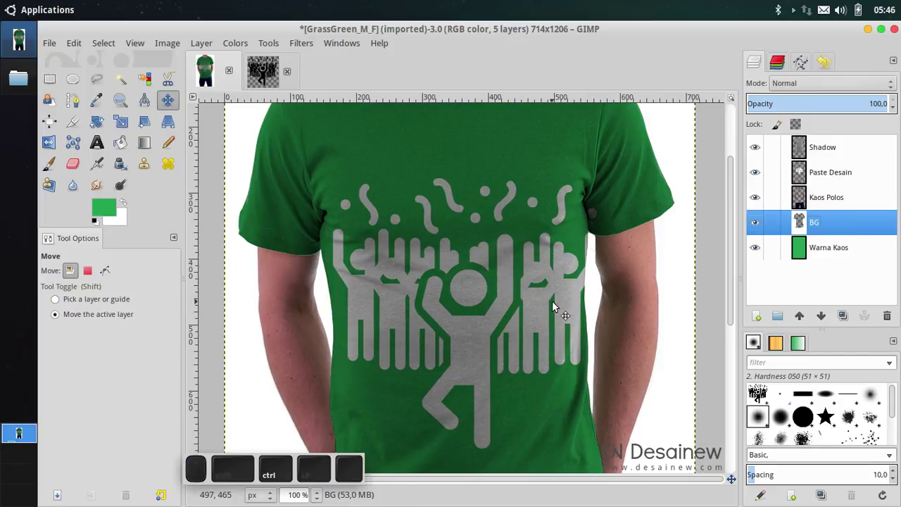
pyautogui.press('ctrl+y')
pyautogui.scroll(-3)
pyautogui.scroll(3)
pyautogui.click(476, 341)
pyautogui.press('ctrl+z')
pyautogui.click(463, 332)
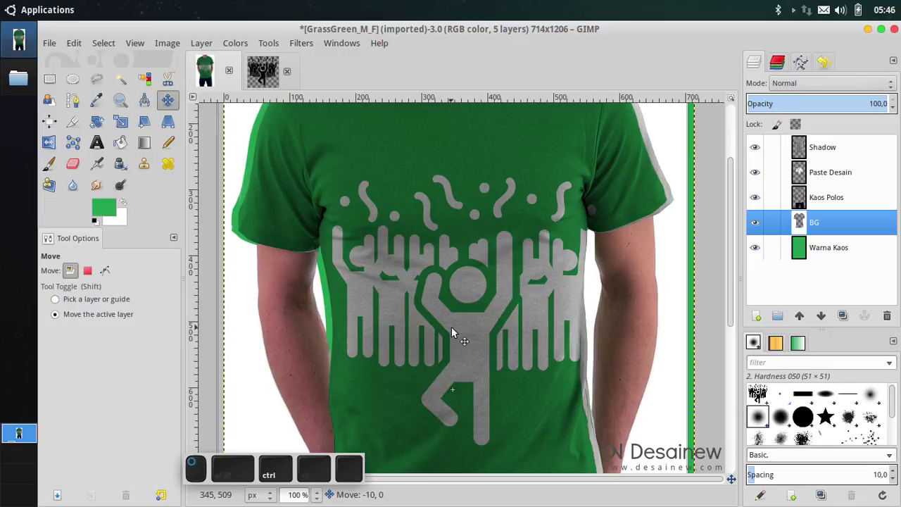
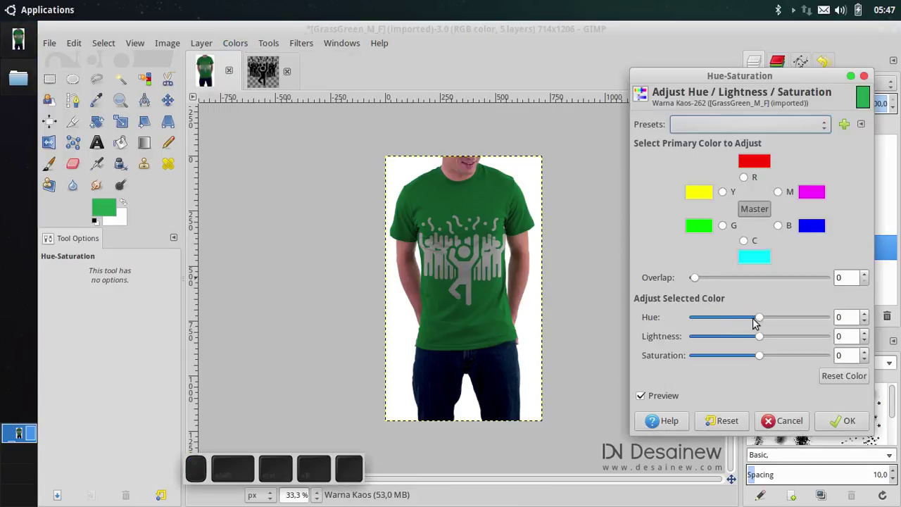
# - Drag Warna Kaos's Hue to −143 and Lightness to 43, previewing a dark red shirt
pyautogui.moveTo(760, 323); pyautogui.dragTo(742, 338)
pyautogui.moveTo(767, 342); pyautogui.dragTo(794, 348)
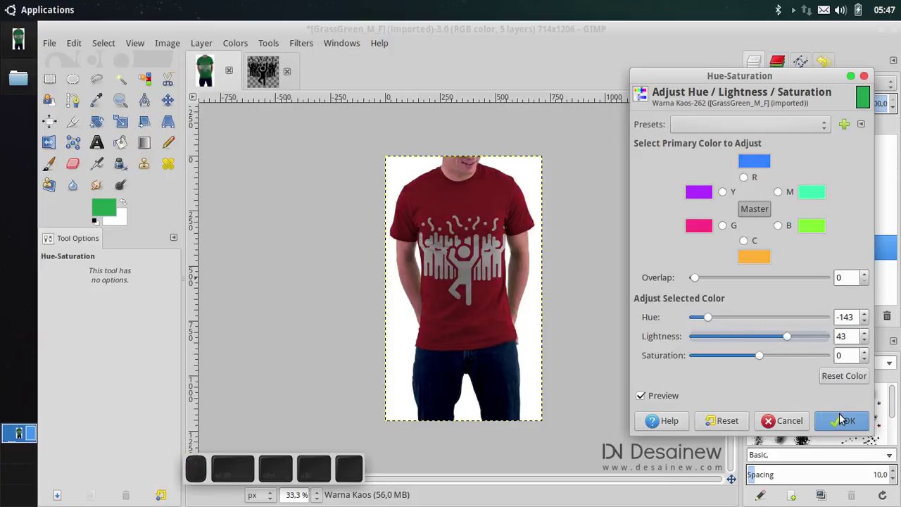
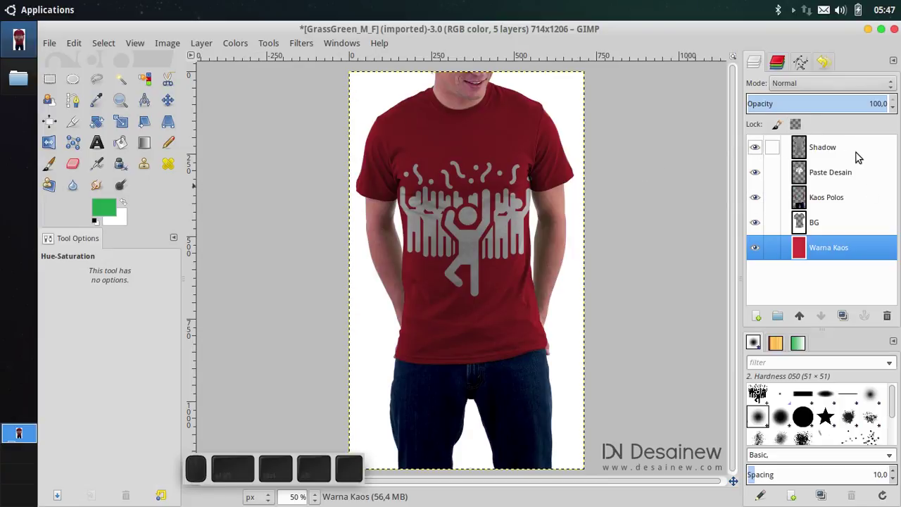
# - Set Shadow's mode to Multiply over the red shirt, then minimise GIMP to the desktop
pyautogui.click(866, 148)
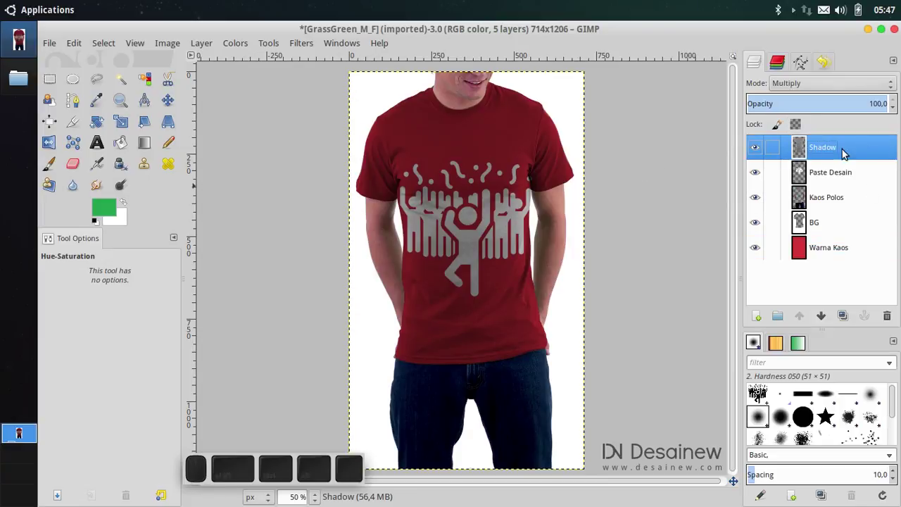
pyautogui.click(878, 83)
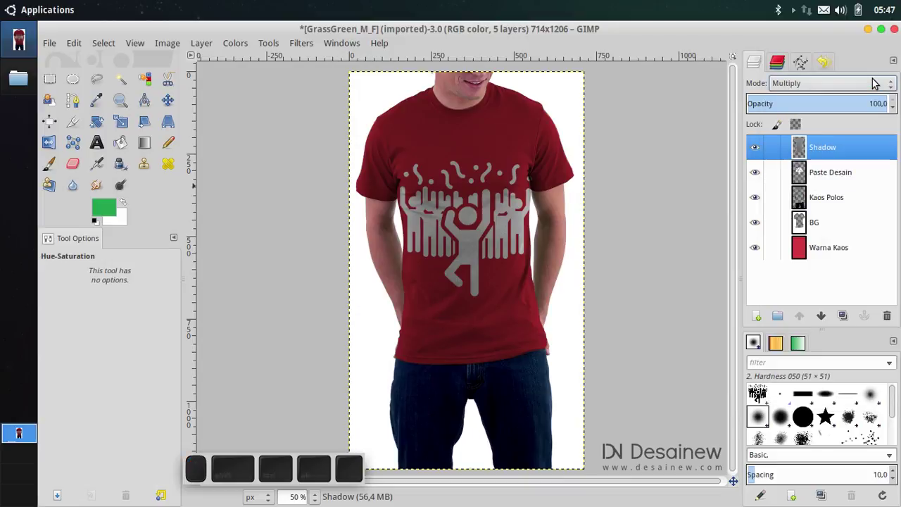
pyautogui.click(874, 31)
pyautogui.scroll(3)
pyautogui.click(872, 29)
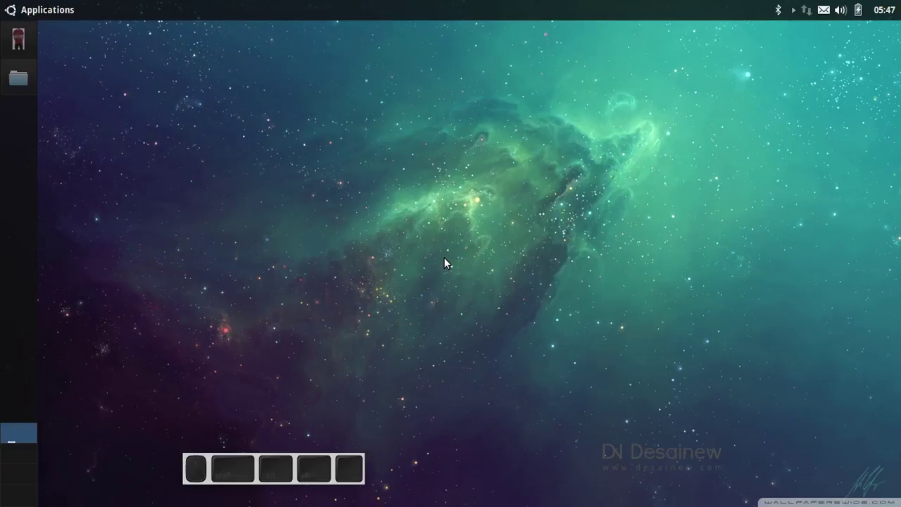